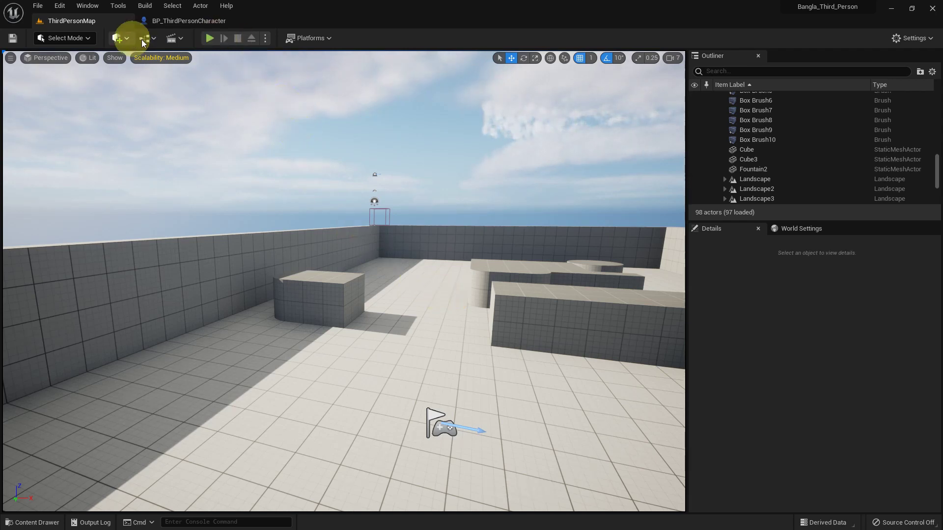
- Open the ThirdPersonMap Level Blueprint and add a new Boolean variable NewVar_0
{"action": "double_click", "coordinate": [190, 109]}
{"action": "right_click", "coordinate": [325, 175]}
{"action": "scroll", "scroll_direction": "down", "scroll_amount": 3}
{"action": "scroll", "scroll_direction": "down", "scroll_amount": 3}
{"action": "key", "text": "Delete"}
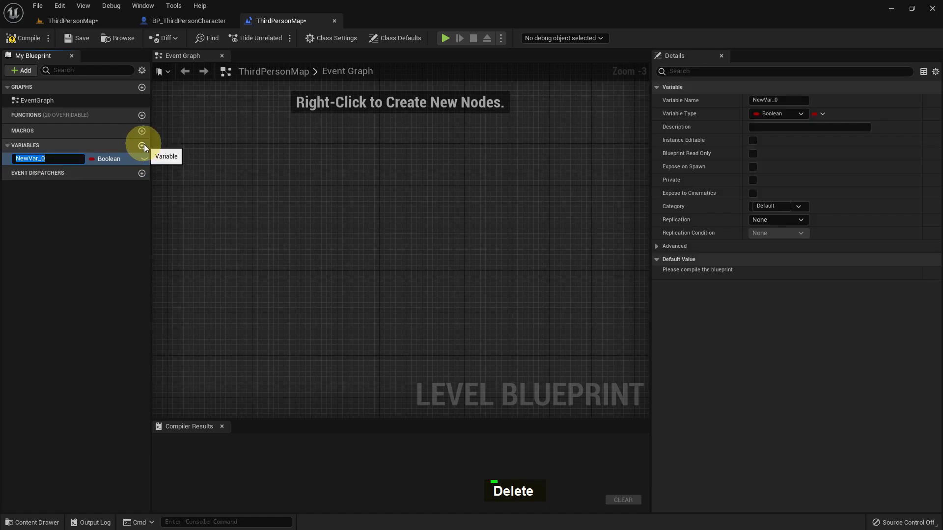
- Rename the new Boolean variable to 'Check Boolean'
{"action": "type", "text": "E, H"}
{"action": "key", "text": "space"}
{"action": "key", "text": "shift+b"}
{"action": "key", "text": "Return"}
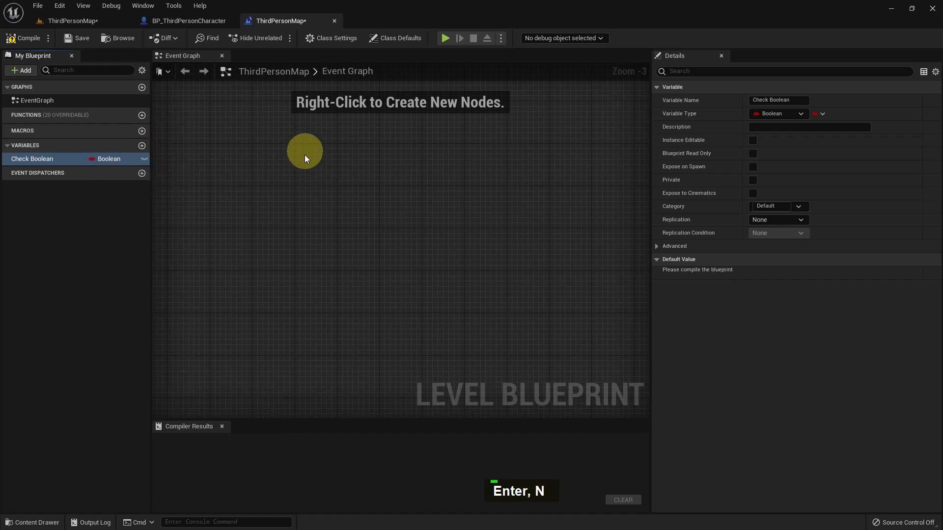
- Compile the Level Blueprint so the renamed variable is saved without errors
{"action": "right_click", "coordinate": [307, 157]}
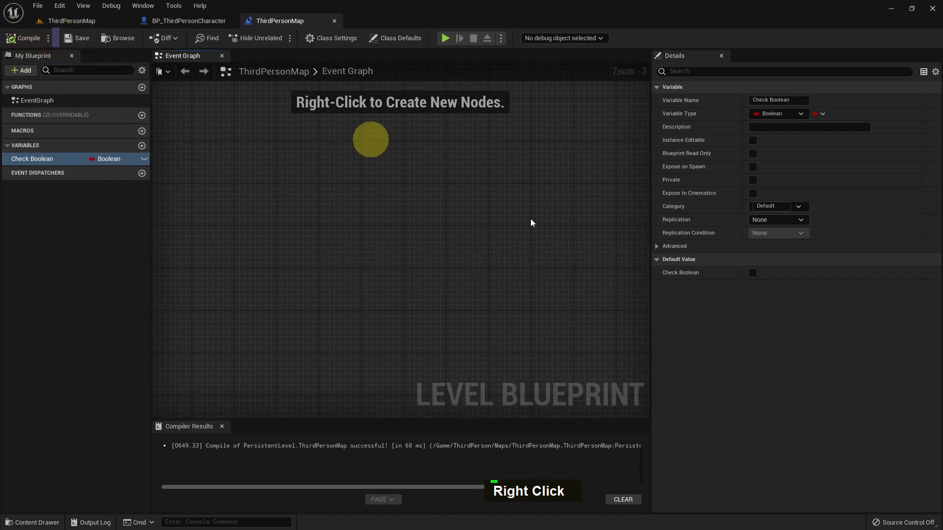
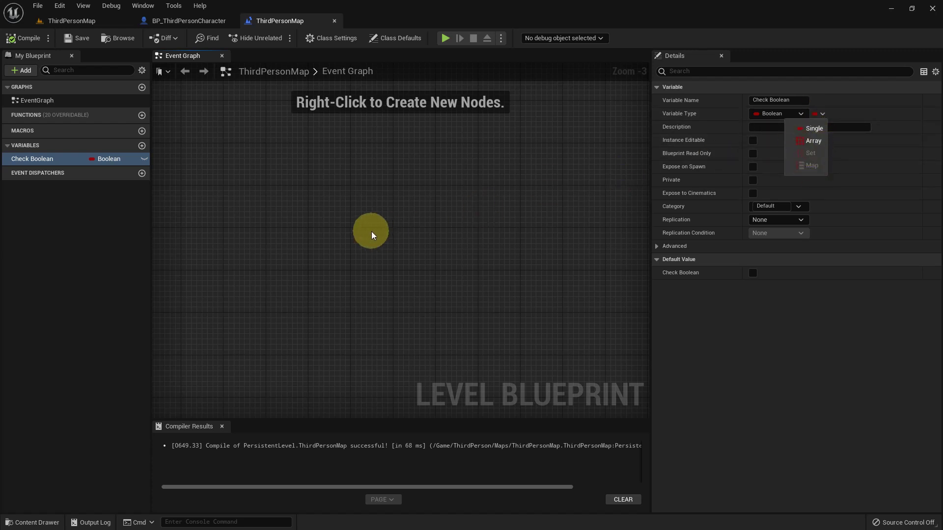
{"action": "right_click", "coordinate": [343, 196]}
{"action": "scroll", "scroll_direction": "up", "scroll_amount": 3}
{"action": "right_click", "coordinate": [368, 196]}
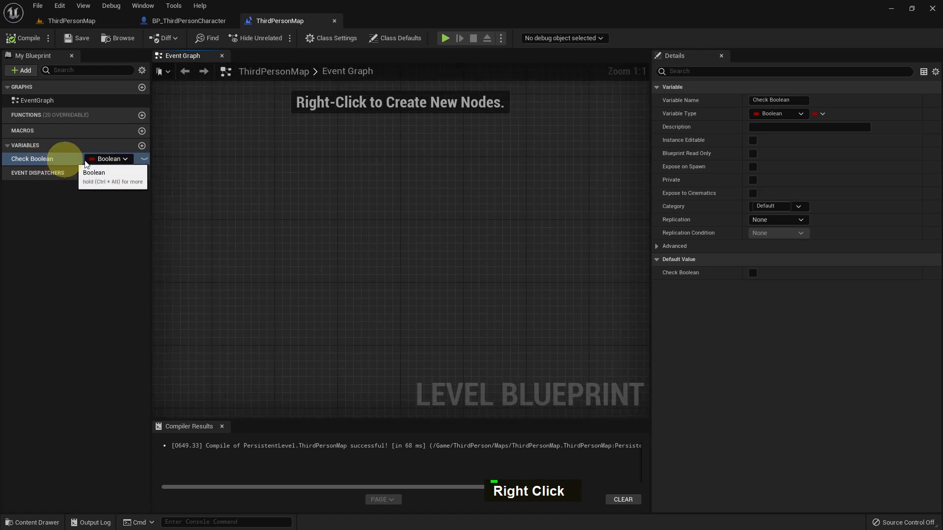
- Place a Check Boolean Get node and a Set node in the Event Graph and compile
{"action": "right_click", "coordinate": [338, 196]}
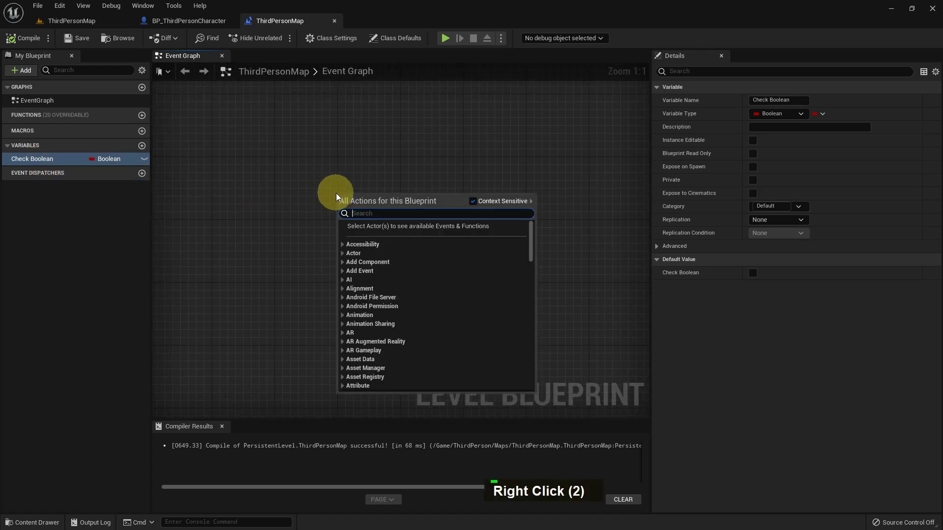
{"action": "key", "text": "c"}
{"action": "key", "text": "space"}
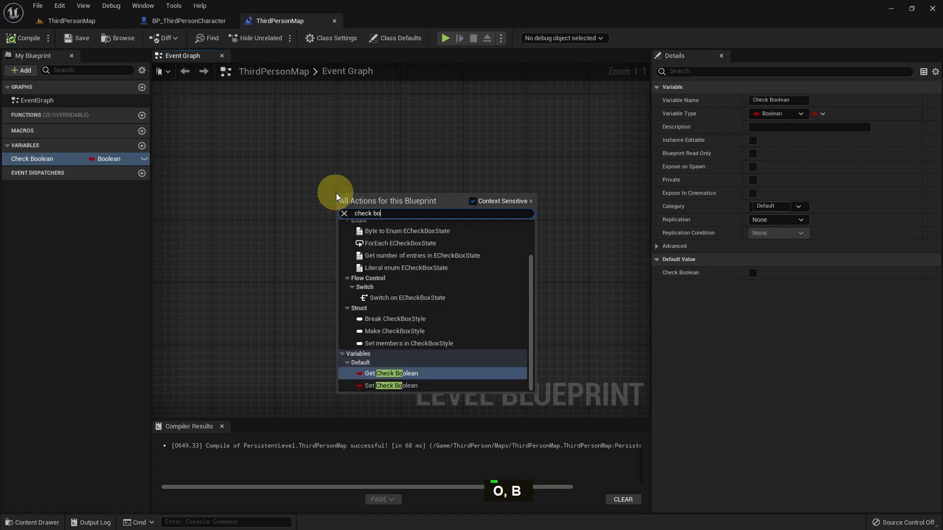
{"action": "key", "text": "BackSpace"}
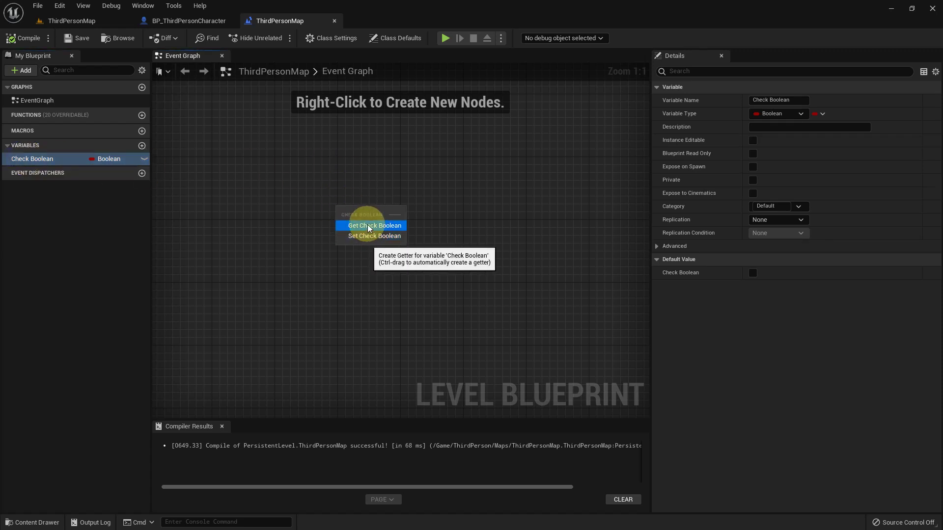
{"action": "scroll", "scroll_direction": "up", "scroll_amount": 3}
{"action": "scroll", "scroll_direction": "up", "scroll_amount": 3}
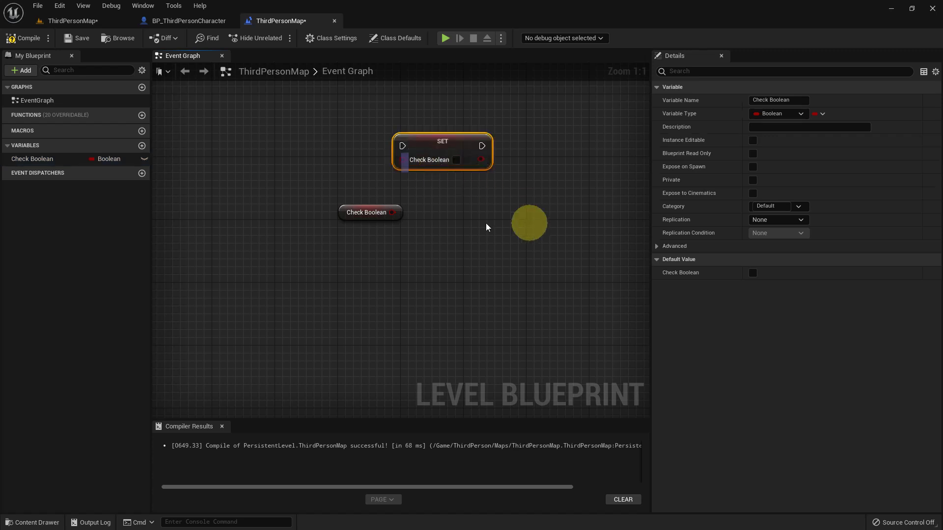
{"action": "double_click", "coordinate": [451, 147]}
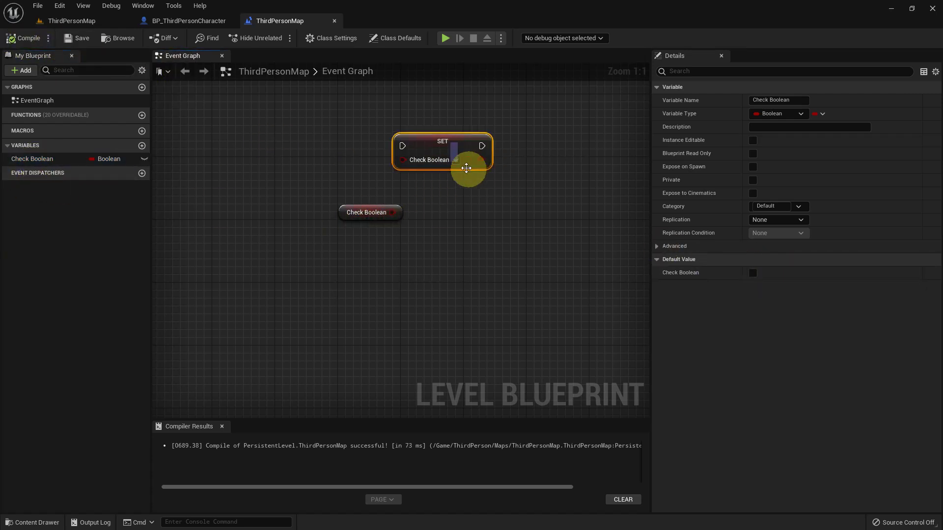
- Add a temporary Integer variable 'Other', try it in the graph, then delete it
{"action": "left_click", "coordinate": [466, 164]}
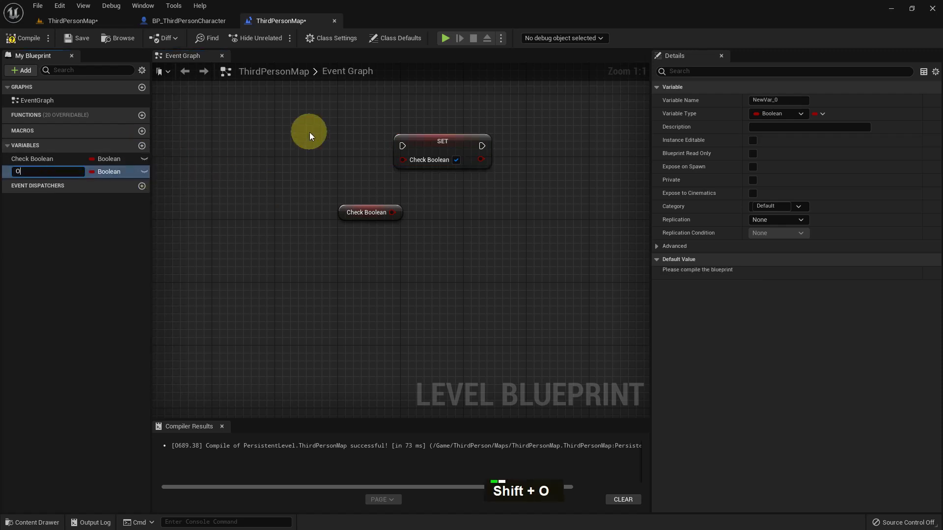
{"action": "key", "text": "Return"}
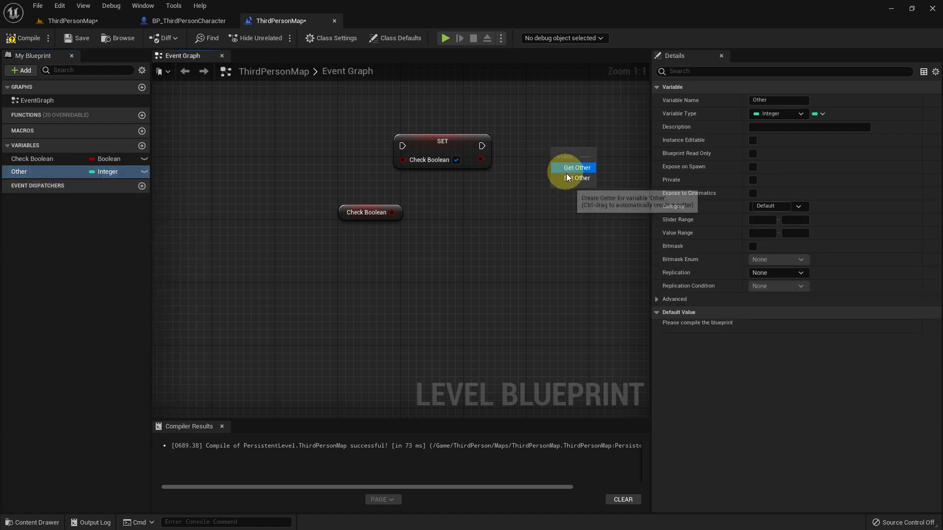
{"action": "right_click", "coordinate": [529, 186]}
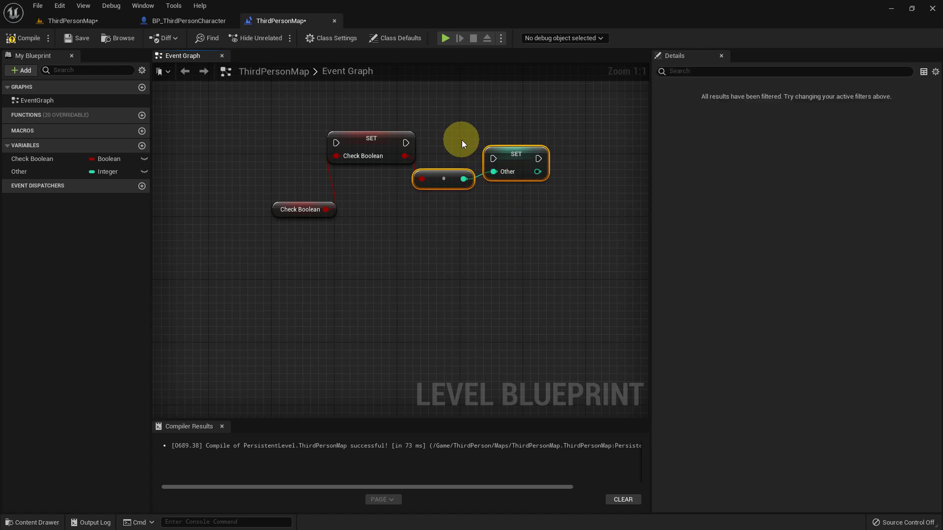
{"action": "key", "text": "Delete"}
{"action": "key", "text": "Delete"}
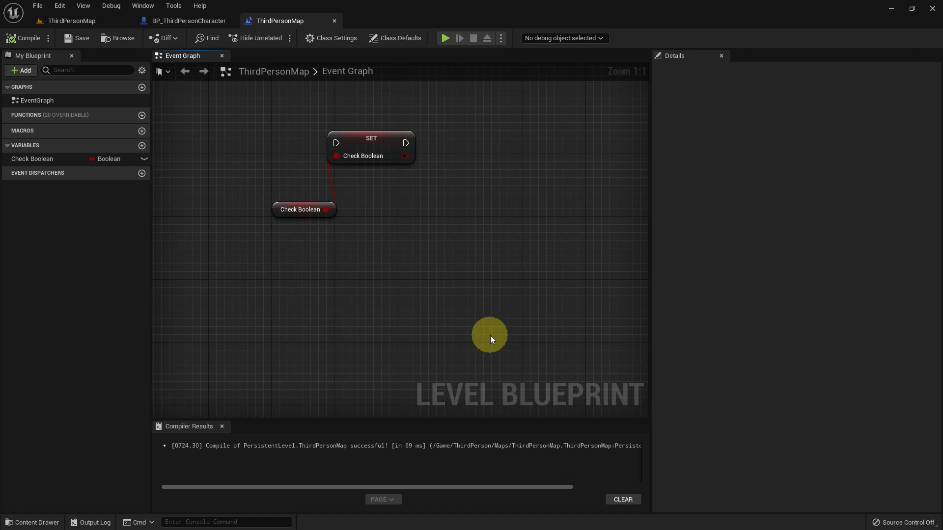
- Wire the Check Boolean getter into the Set node's input and recompile
{"action": "scroll", "scroll_direction": "down", "scroll_amount": 3}
{"action": "scroll", "scroll_direction": "up", "scroll_amount": 3}
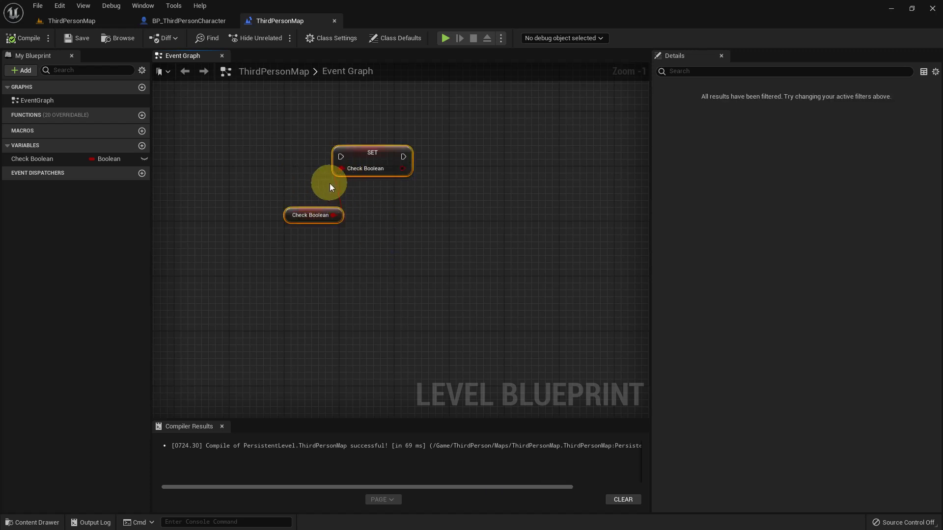
- Delete the getter and setter nodes and add an Event BeginPlay node
{"action": "right_click", "coordinate": [393, 198]}
{"action": "key", "text": "Delete"}
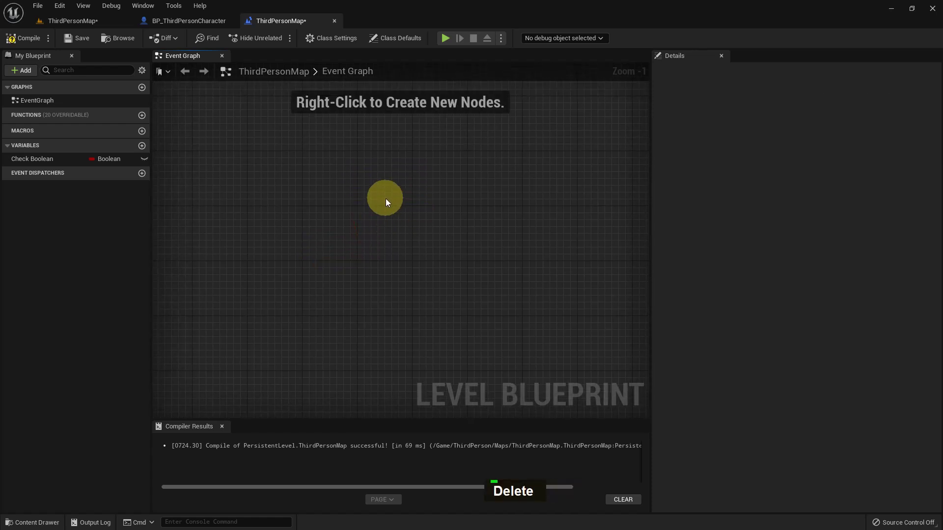
{"action": "scroll", "scroll_direction": "up", "scroll_amount": 3}
{"action": "right_click", "coordinate": [332, 192]}
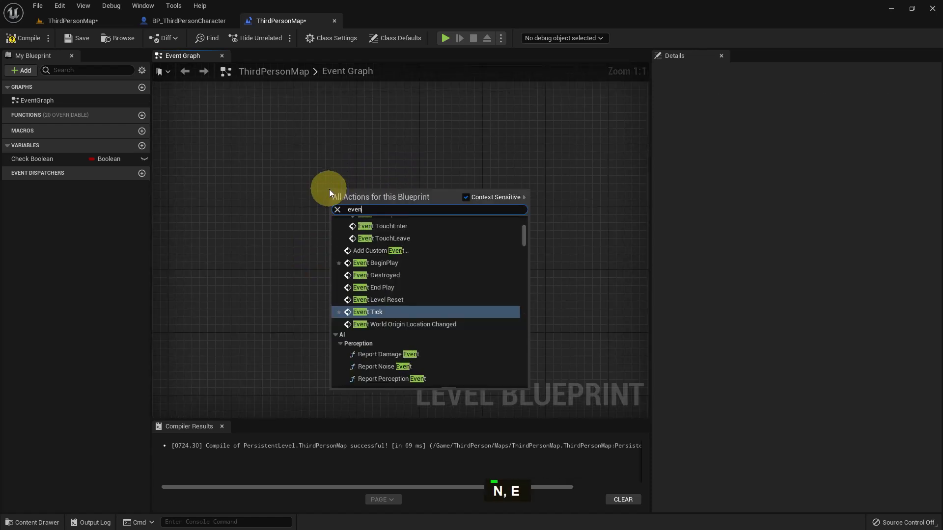
{"action": "key", "text": "space"}
{"action": "type", "text": "N, I"}
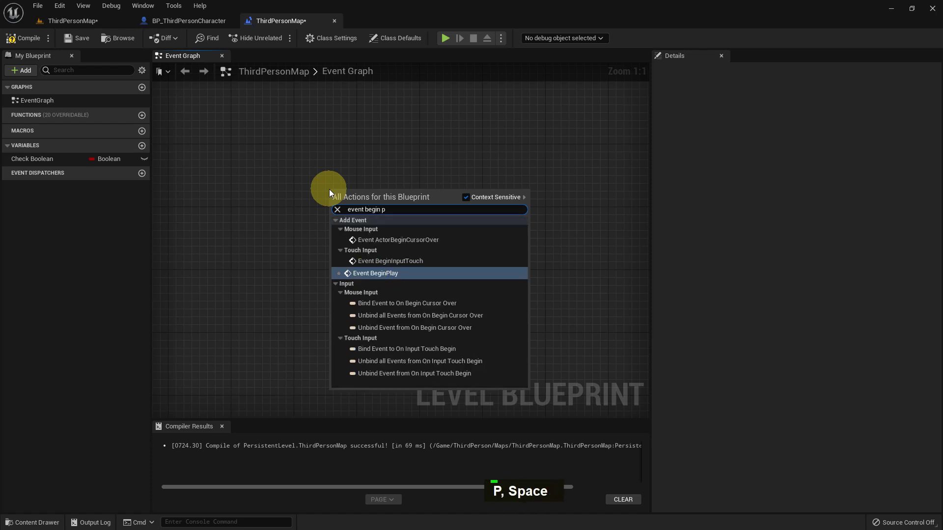
{"action": "key", "text": "Return"}
- Chain a Print String saying 'Hello' off Event BeginPlay's exec pin
{"action": "scroll", "scroll_direction": "up", "scroll_amount": 3}
{"action": "scroll", "scroll_direction": "up", "scroll_amount": 3}
{"action": "right_click", "coordinate": [477, 267]}
{"action": "scroll", "scroll_direction": "up", "scroll_amount": 3}
{"action": "scroll", "scroll_direction": "up", "scroll_amount": 3}
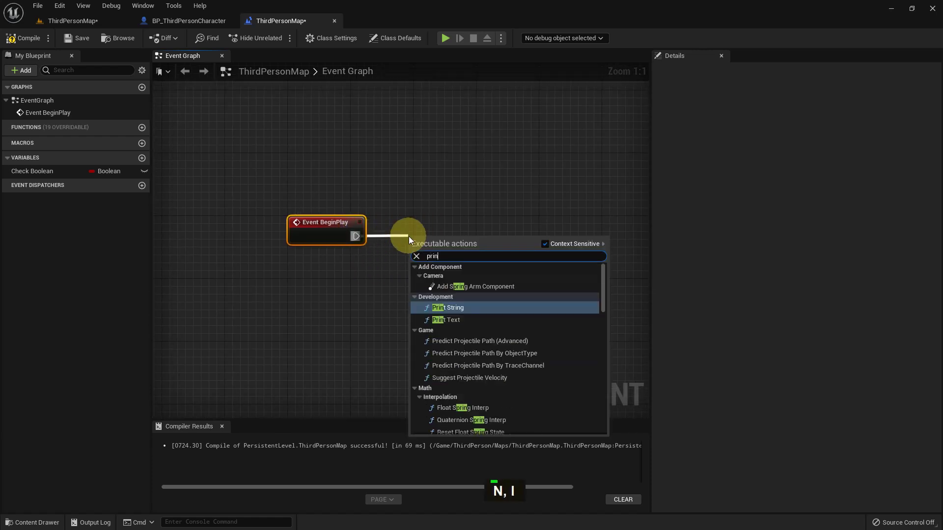
{"action": "key", "text": "Return"}
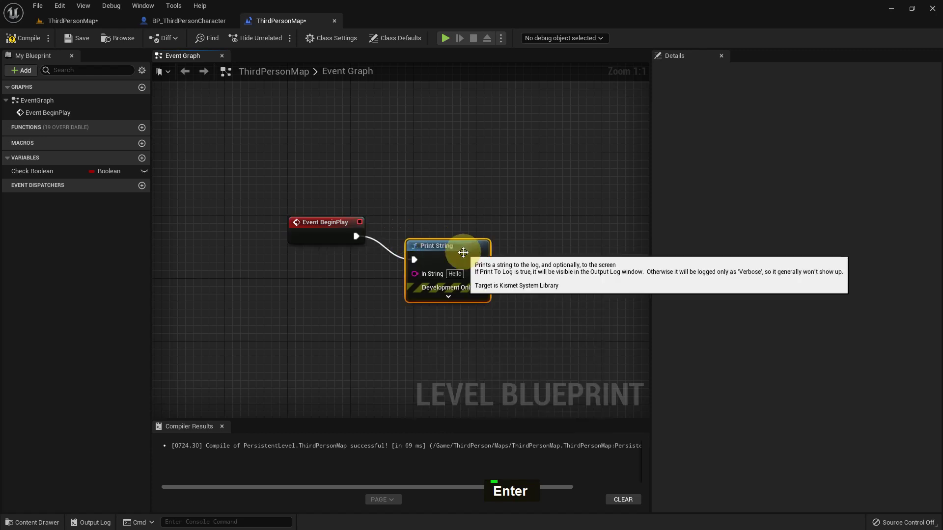
{"action": "right_click", "coordinate": [478, 233]}
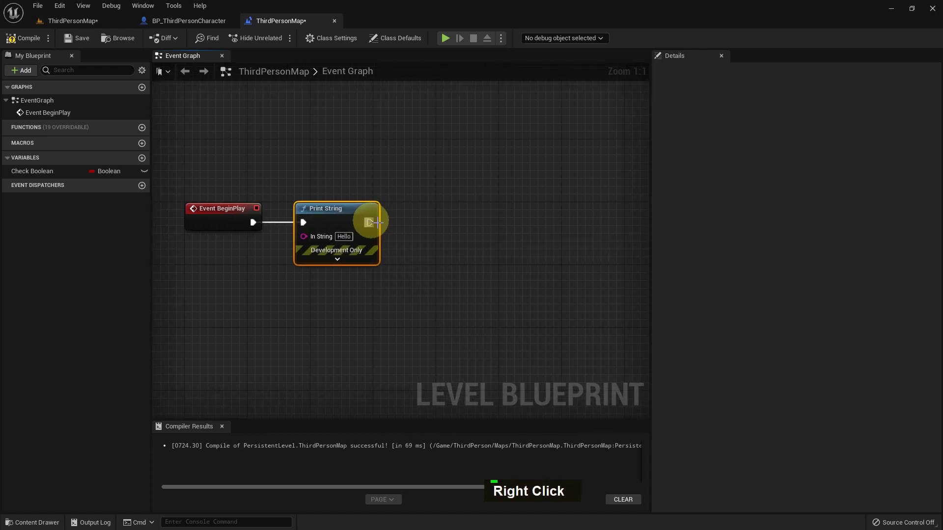
{"action": "key", "text": "d"}
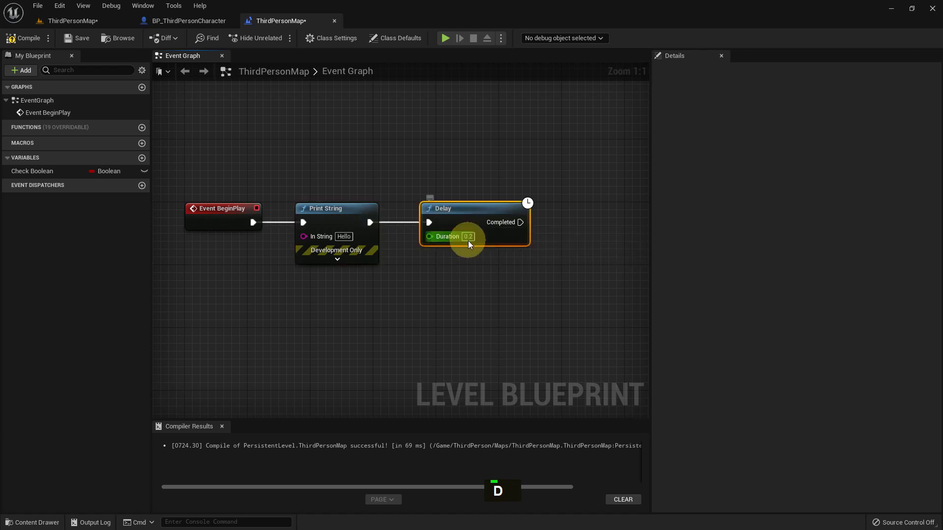
{"action": "key", "text": "ctrl+a"}
{"action": "key", "text": "2"}
{"action": "key", "text": "Return"}
- Add a Delay node after Print String with Duration 3.0
{"action": "right_click", "coordinate": [493, 270]}
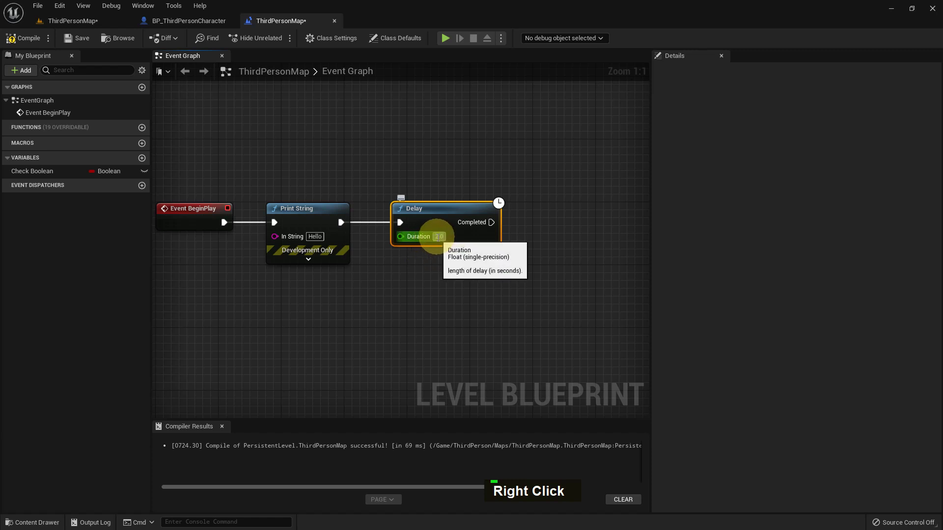
{"action": "key", "text": "Right"}
{"action": "key", "text": "3"}
{"action": "key", "text": "Return"}
{"action": "right_click", "coordinate": [480, 296]}
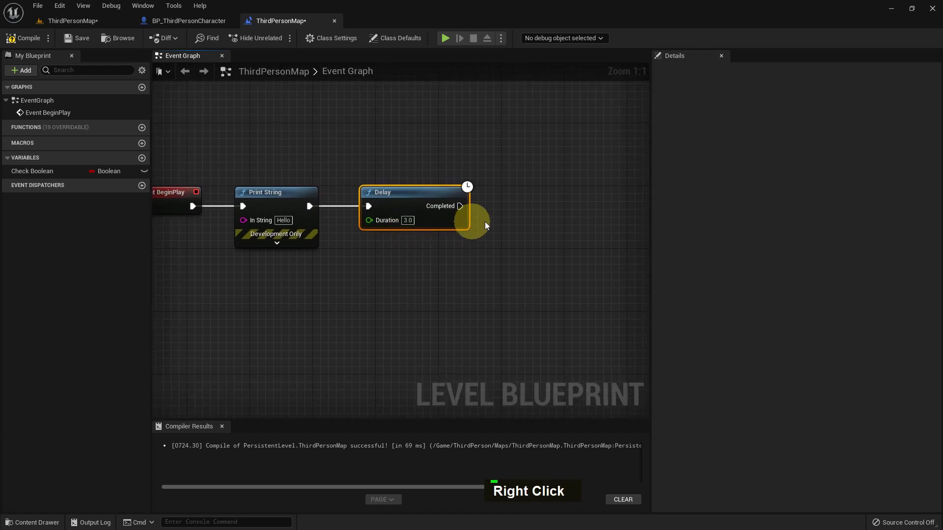
- Add a Set Check Boolean (true) node after the 3-second Delay
{"action": "right_click", "coordinate": [448, 229]}
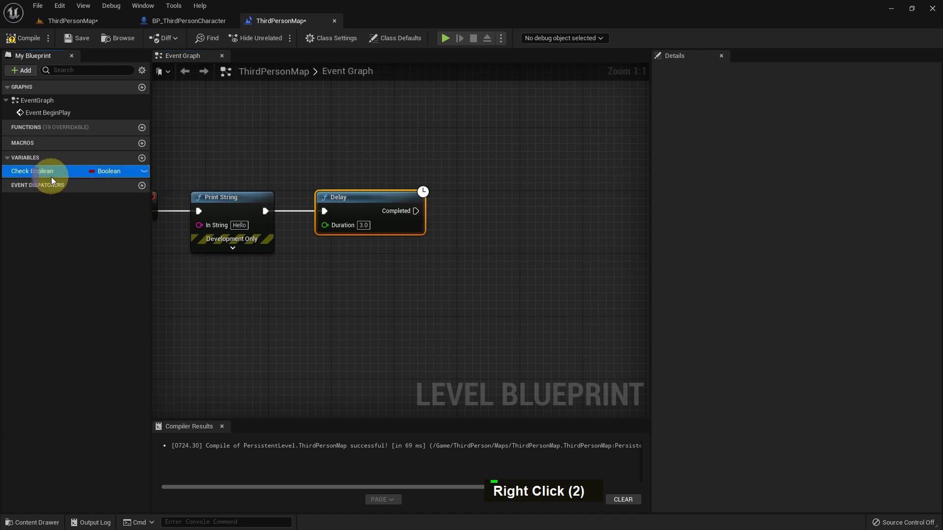
{"action": "double_click", "coordinate": [57, 187]}
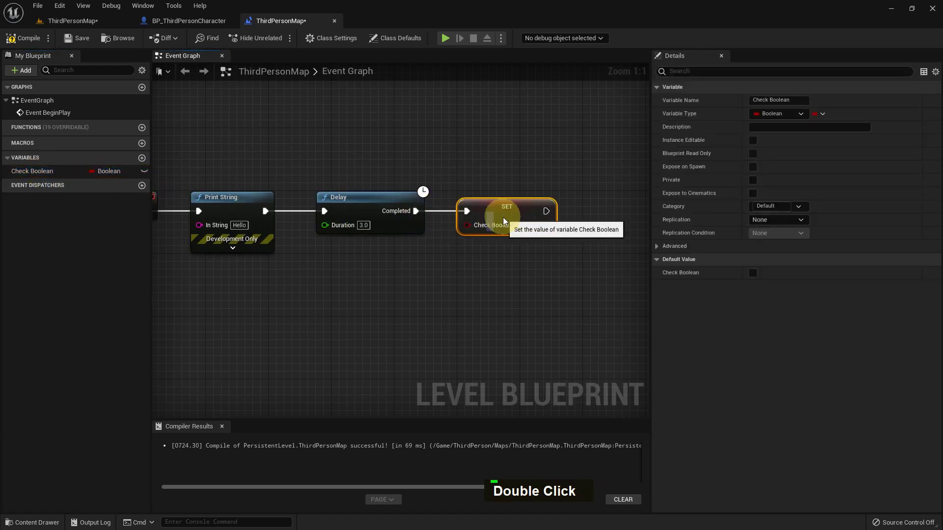
{"action": "right_click", "coordinate": [537, 261]}
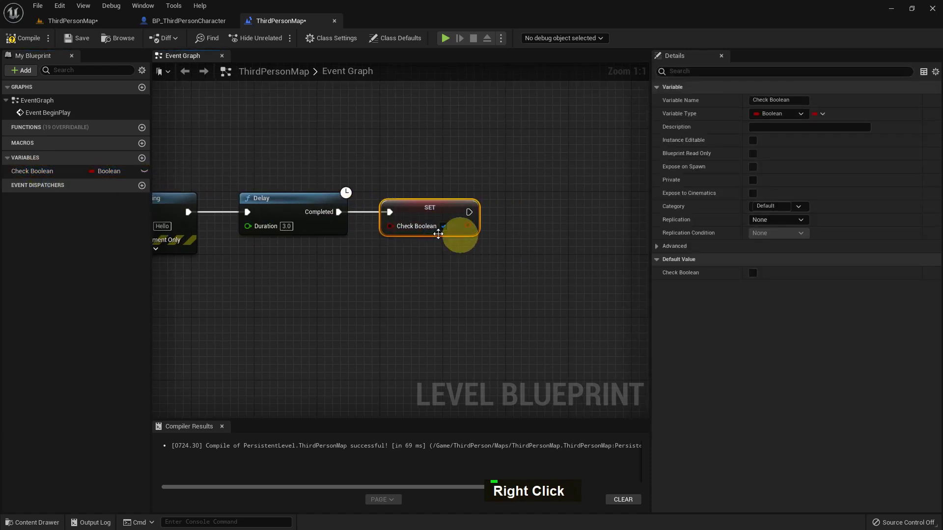
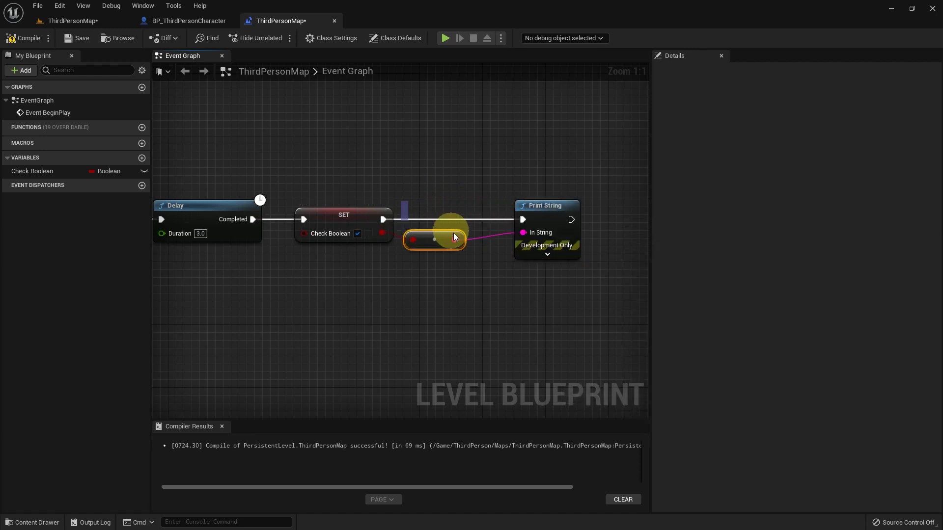
- Feed a Check Boolean getter into Print String, then compile and save the blueprint
{"action": "right_click", "coordinate": [361, 256]}
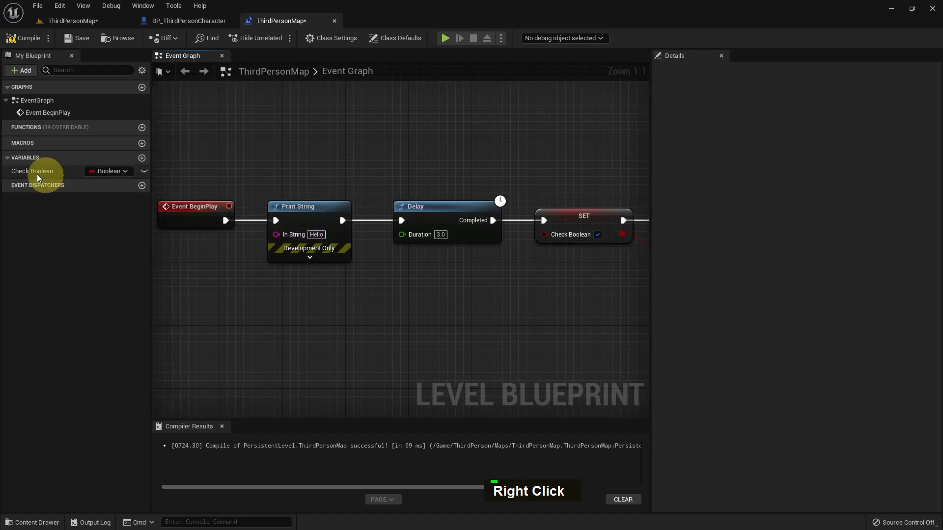
{"action": "double_click", "coordinate": [33, 178]}
{"action": "double_click", "coordinate": [310, 305]}
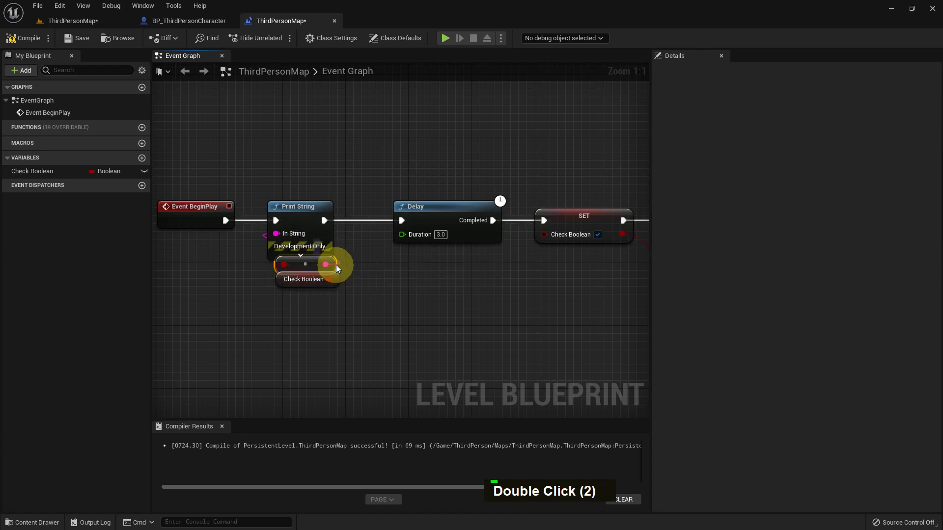
{"action": "right_click", "coordinate": [411, 309]}
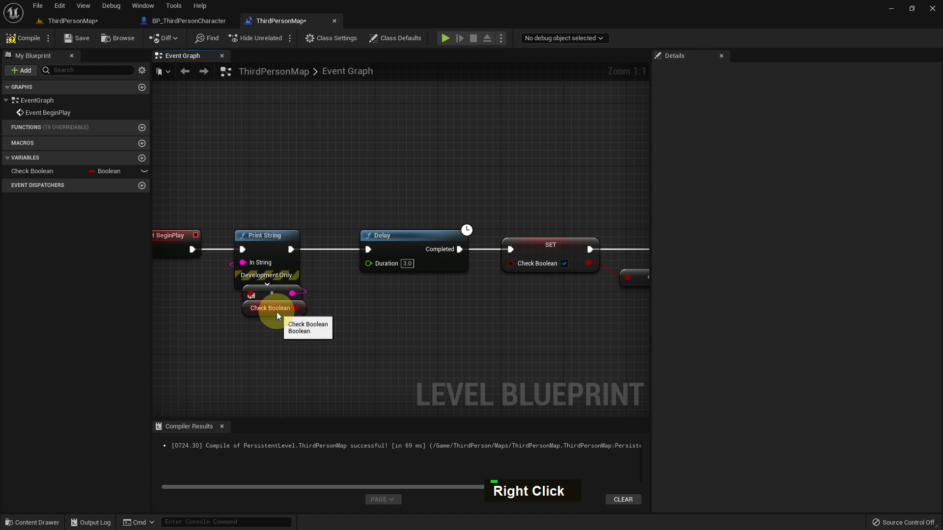
{"action": "right_click", "coordinate": [406, 305]}
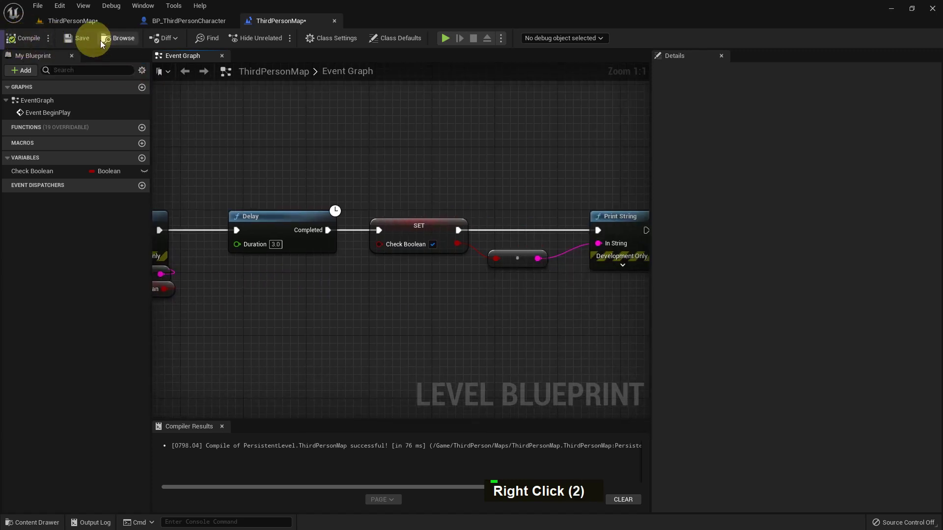
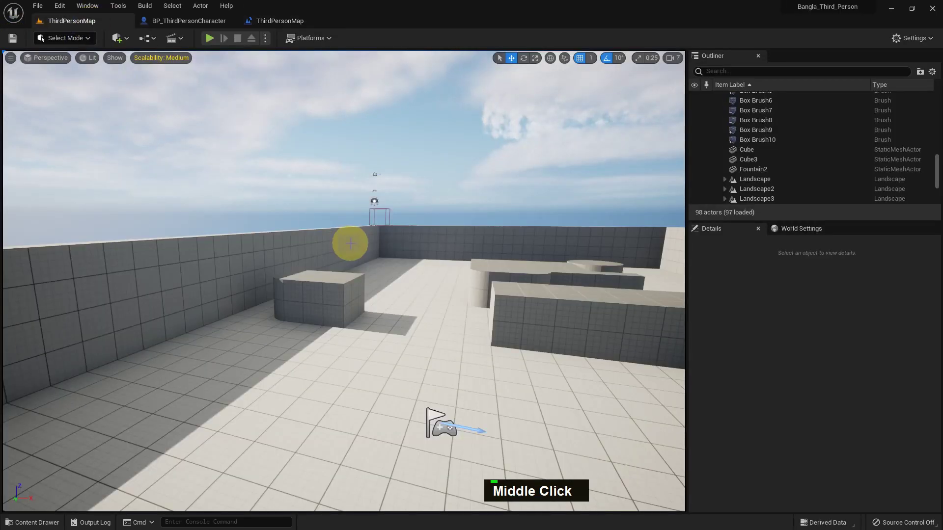
{"action": "key", "text": "F11"}
{"action": "key", "text": "alt+p"}
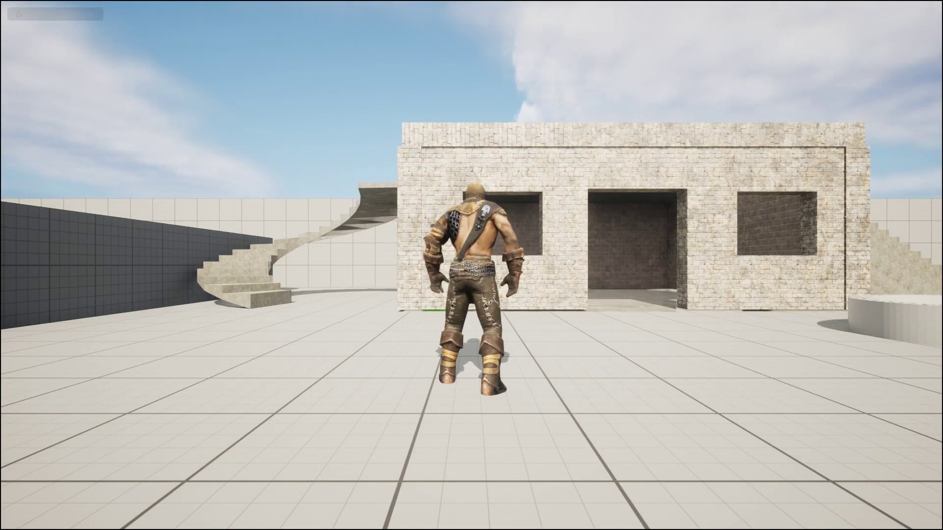
{"action": "key", "text": "Escape"}
{"action": "middle_click", "coordinate": [335, 297]}
{"action": "key", "text": "F11"}
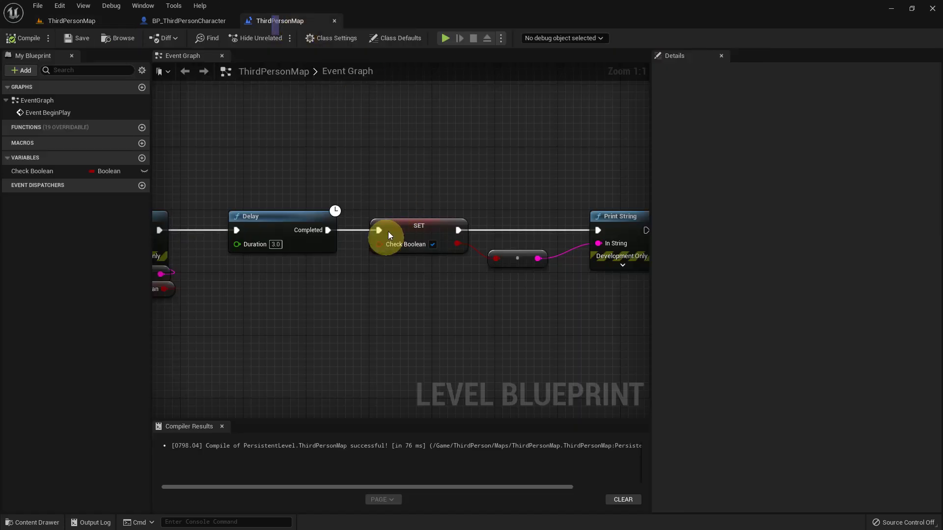
- Pan and zoom to review the BeginPlay chain, then return to the ThirdPersonMap level viewport
{"action": "scroll", "scroll_direction": "down", "scroll_amount": 3}
{"action": "right_click", "coordinate": [432, 291]}
{"action": "scroll", "scroll_direction": "down", "scroll_amount": 3}
{"action": "right_click", "coordinate": [446, 291]}
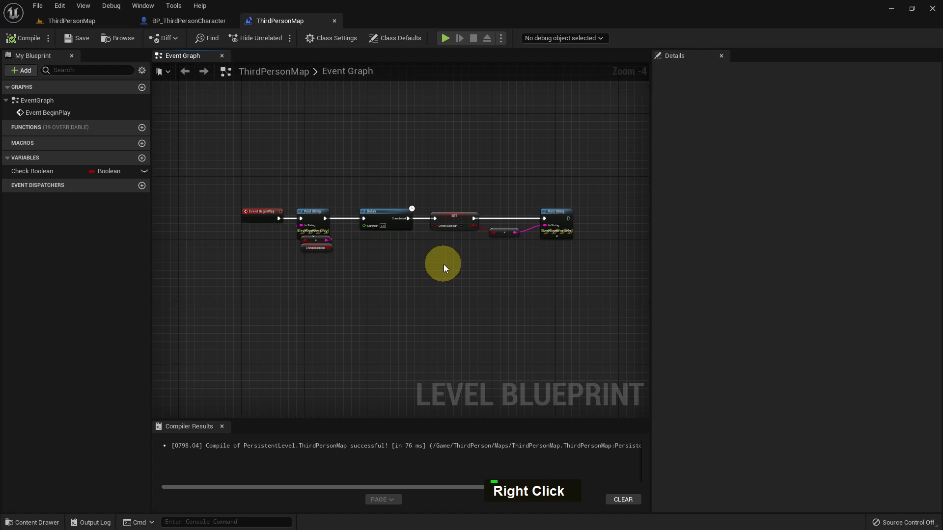
{"action": "right_click", "coordinate": [469, 282]}
{"action": "scroll", "scroll_direction": "up", "scroll_amount": 3}
{"action": "right_click", "coordinate": [335, 242]}
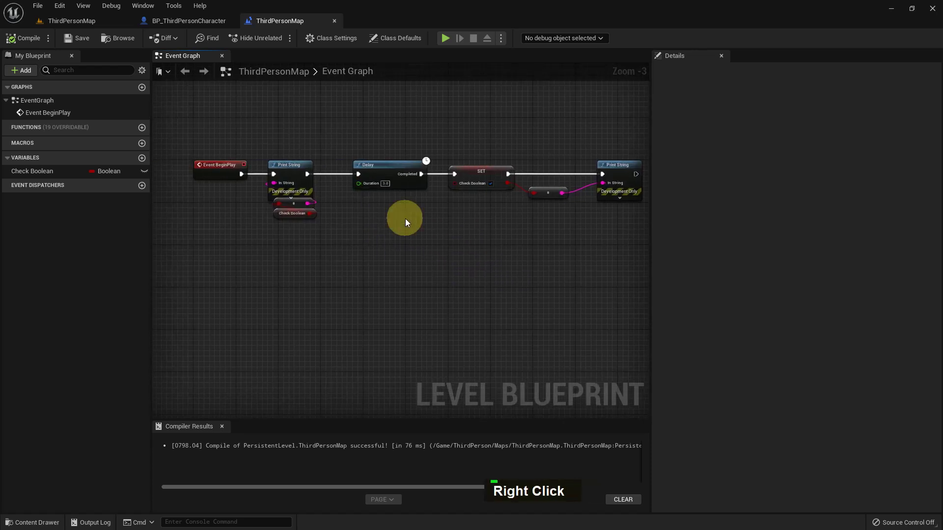
{"action": "scroll", "scroll_direction": "down", "scroll_amount": 3}
{"action": "scroll", "scroll_direction": "up", "scroll_amount": 3}
{"action": "right_click", "coordinate": [353, 238]}
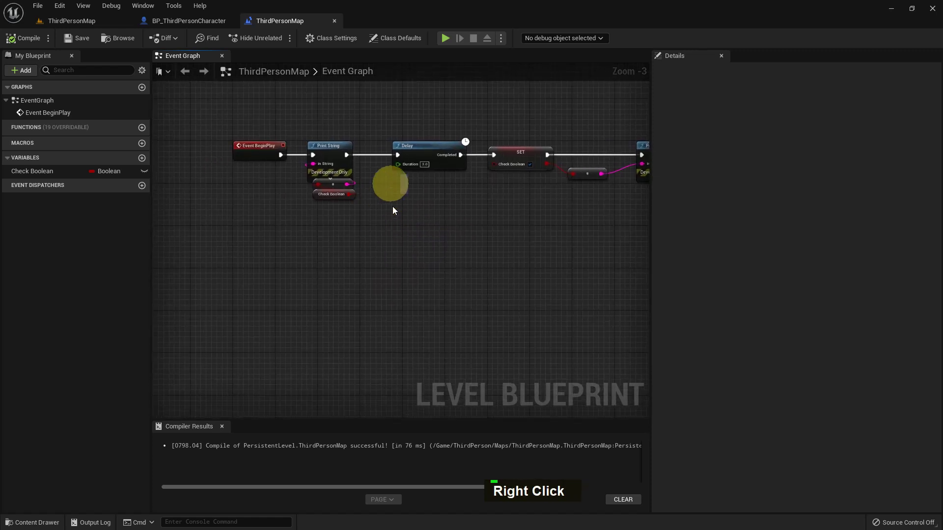
{"action": "key", "text": "alt+F9"}
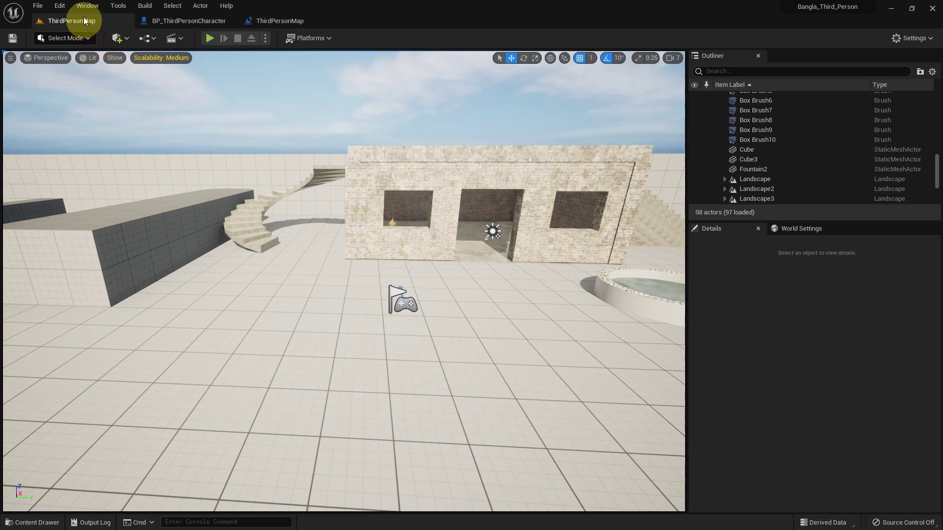
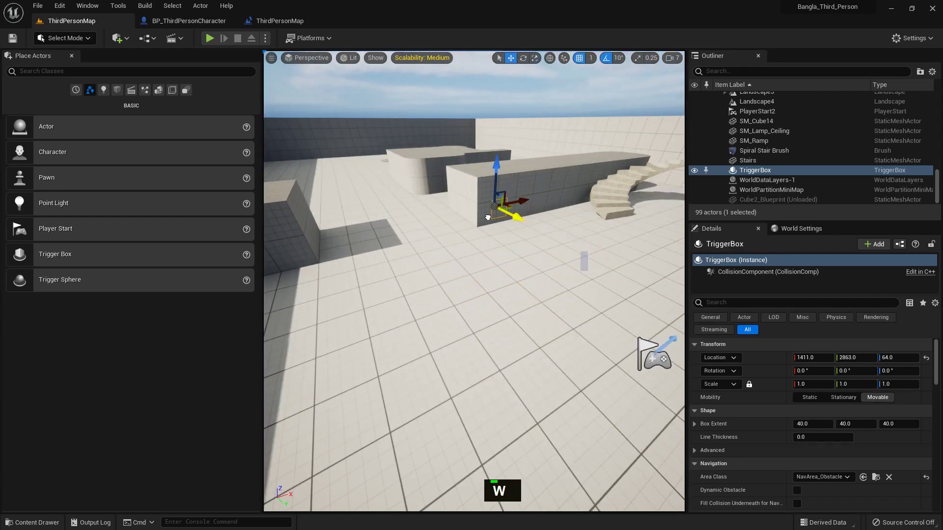
- Place a Trigger Box with Box Extent 70 and Alt-drag a duplicate TriggerBox2
{"action": "key", "text": "r"}
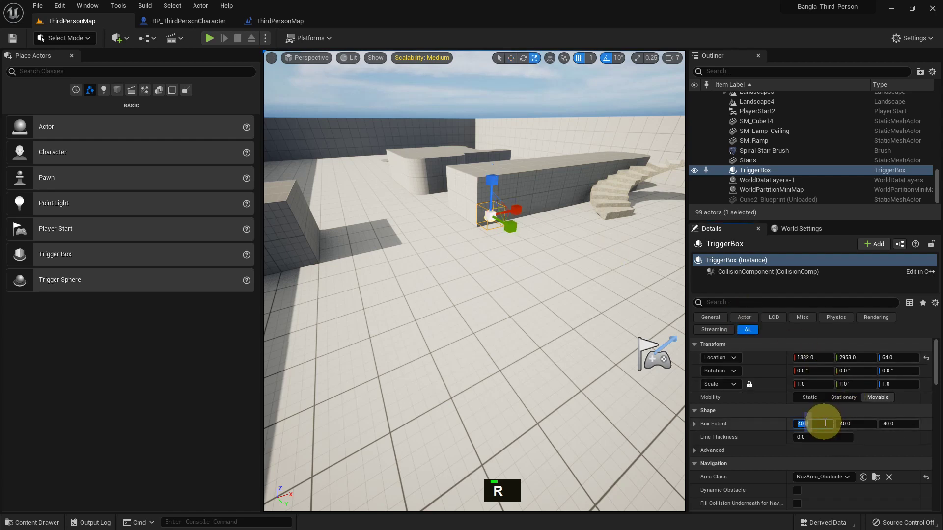
{"action": "key", "text": "KP_7"}
{"action": "key", "text": "KP_0"}
{"action": "key", "text": "Return"}
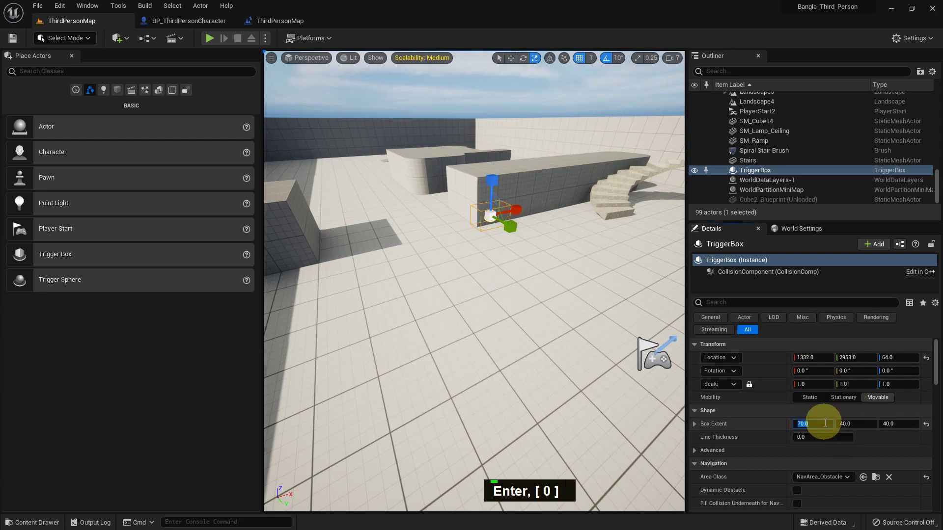
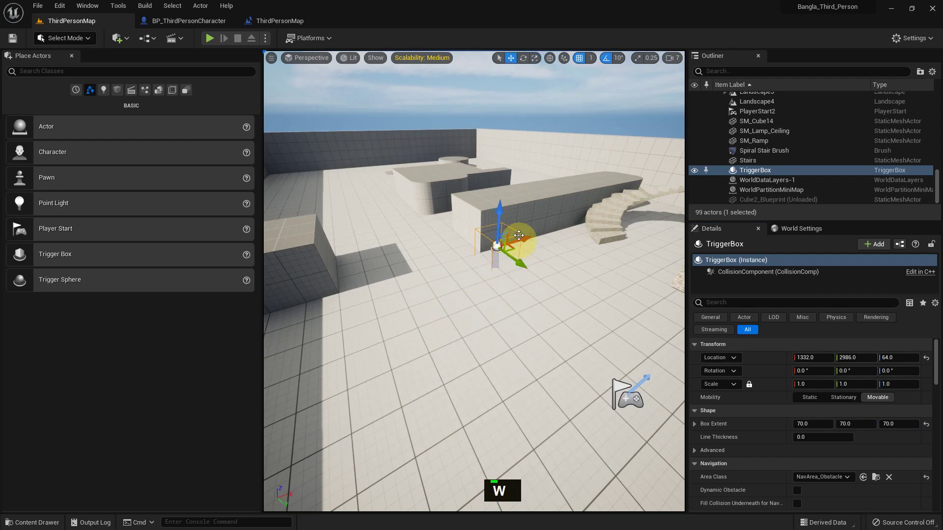
{"action": "scroll", "scroll_direction": "down", "scroll_amount": 3}
- Select the first TriggerBox and add its OnActorBeginOverlap event to the Level Blueprint
{"action": "left_click", "coordinate": [508, 302]}
{"action": "left_click", "coordinate": [556, 259]}
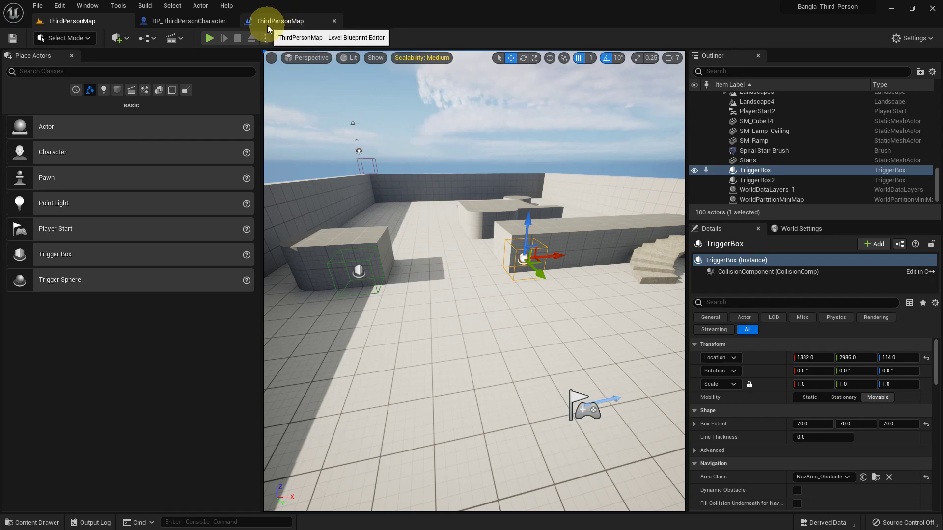
{"action": "right_click", "coordinate": [371, 278]}
{"action": "right_click", "coordinate": [301, 255]}
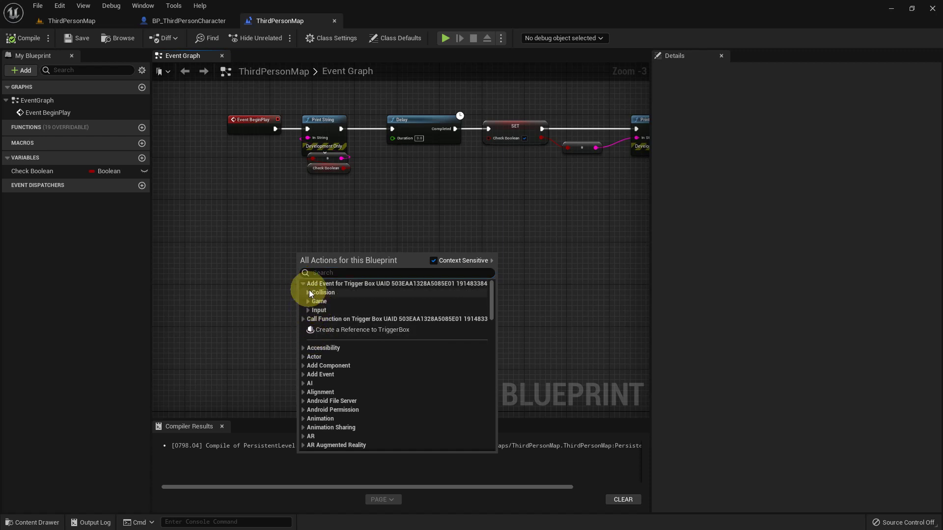
{"action": "scroll", "scroll_direction": "up", "scroll_amount": 3}
{"action": "scroll", "scroll_direction": "up", "scroll_amount": 3}
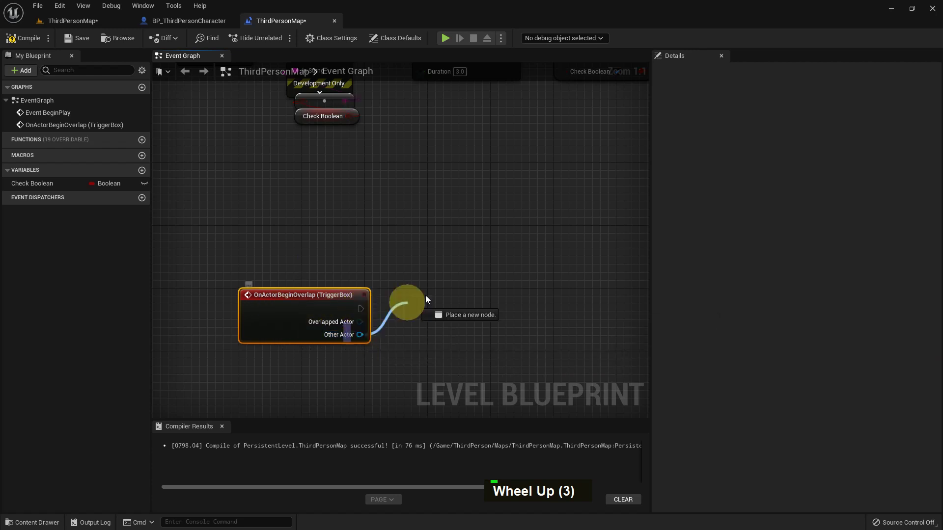
- Cast the overlap event's Other Actor to BP_ThirdPersonCharacter
{"action": "key", "text": "space"}
{"action": "key", "text": "o"}
{"action": "key", "text": "space"}
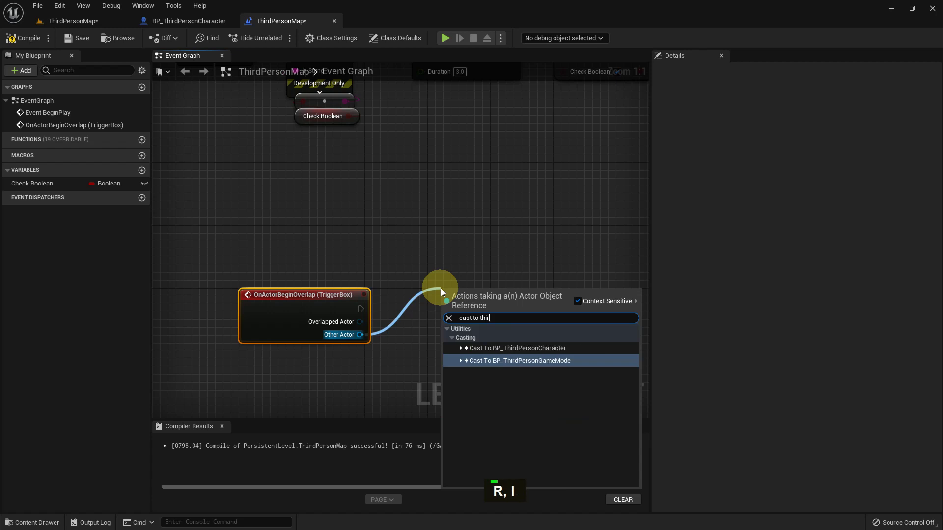
{"action": "key", "text": "Up"}
{"action": "key", "text": "Return"}
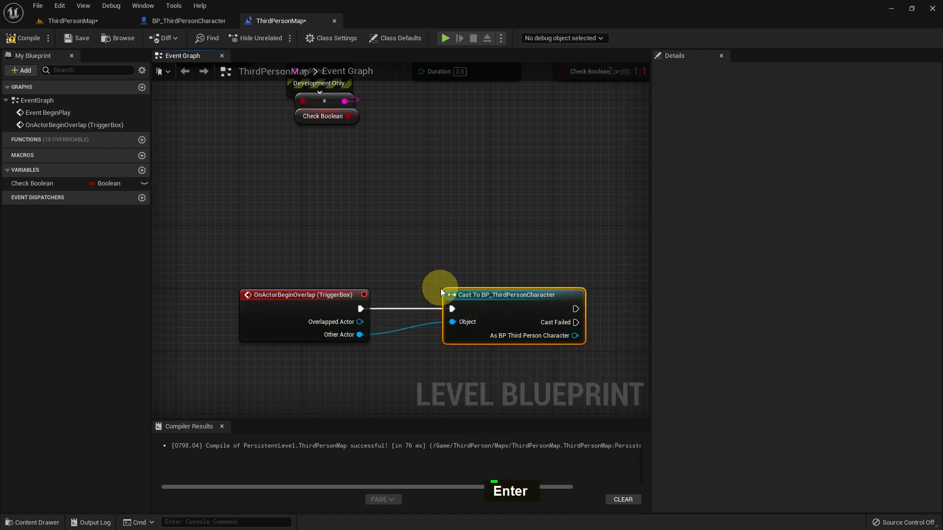
{"action": "right_click", "coordinate": [422, 231]}
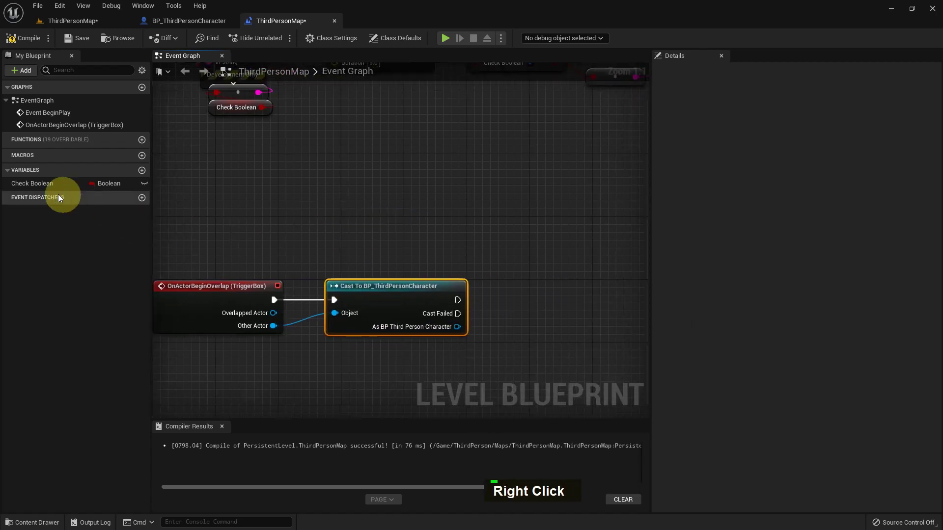
{"action": "double_click", "coordinate": [46, 189]}
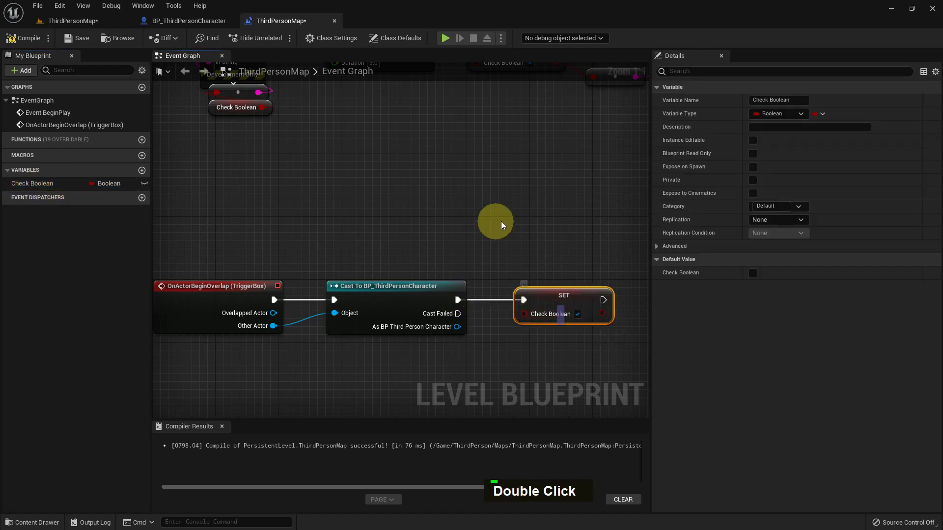
{"action": "right_click", "coordinate": [506, 223]}
{"action": "right_click", "coordinate": [263, 247]}
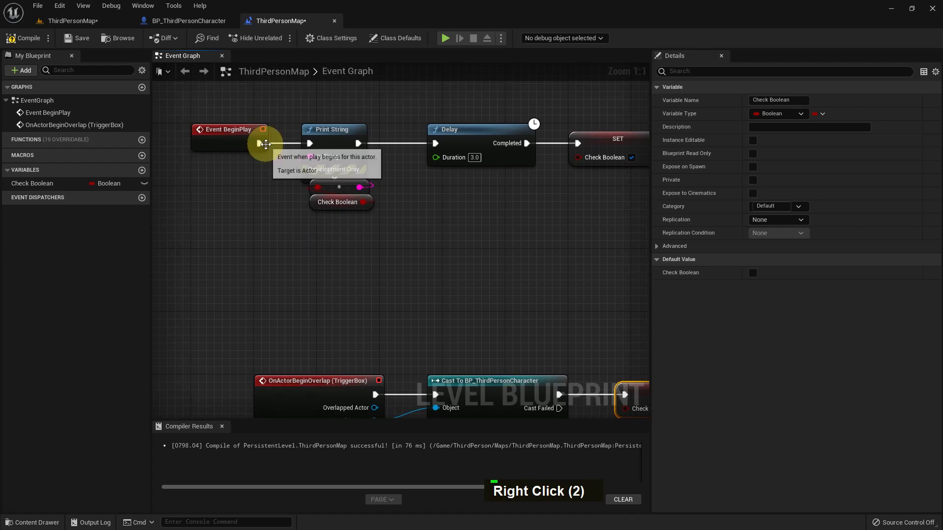
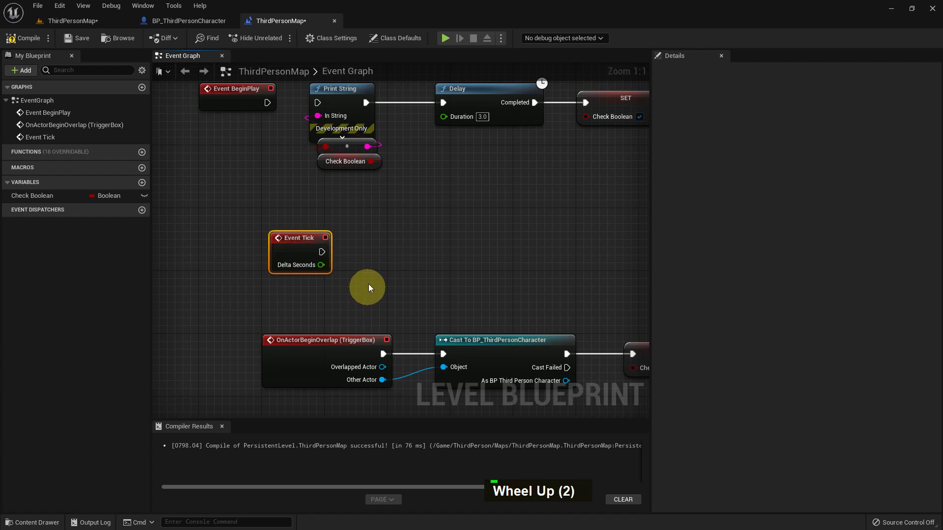
- Add Event Tick driving a Branch whose Condition is the Check Boolean getter
{"action": "right_click", "coordinate": [383, 252]}
{"action": "type", "text": "N, A"}
{"action": "key", "text": "BackSpace"}
{"action": "key", "text": "Return"}
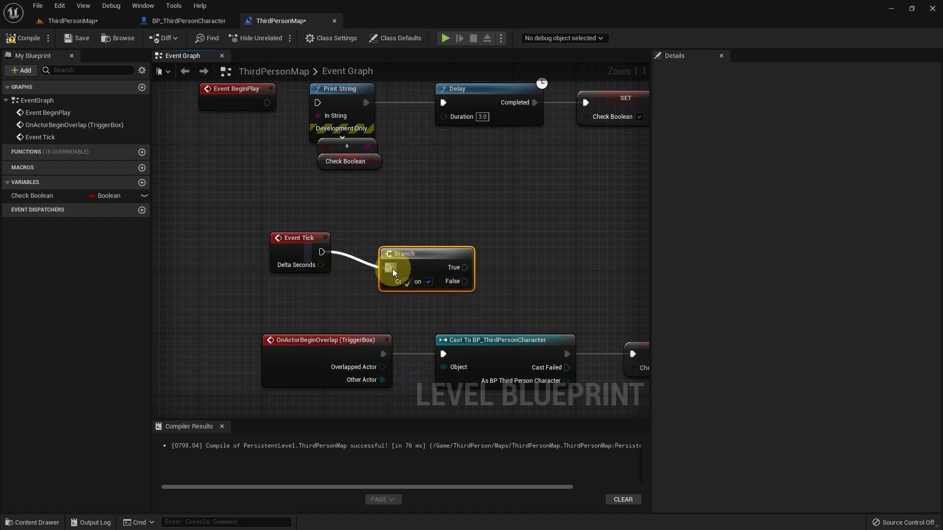
{"action": "double_click", "coordinate": [50, 201]}
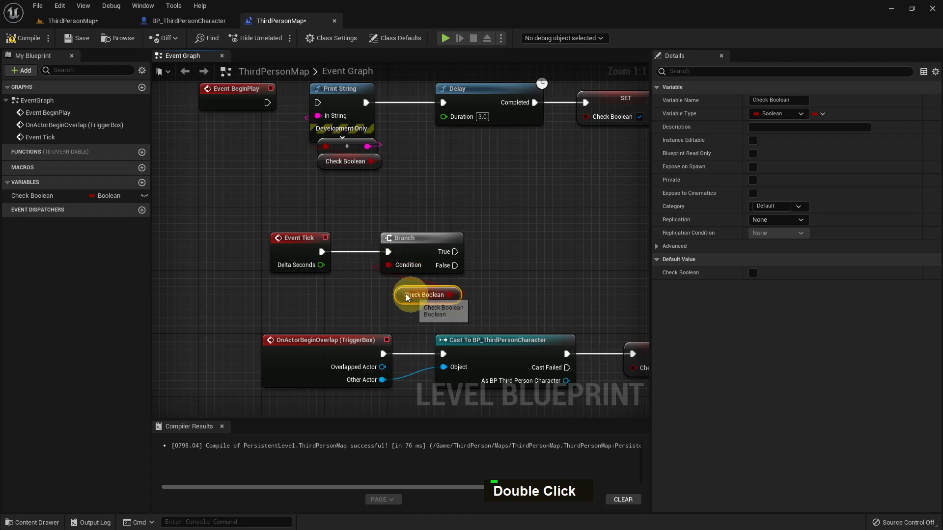
{"action": "right_click", "coordinate": [433, 289]}
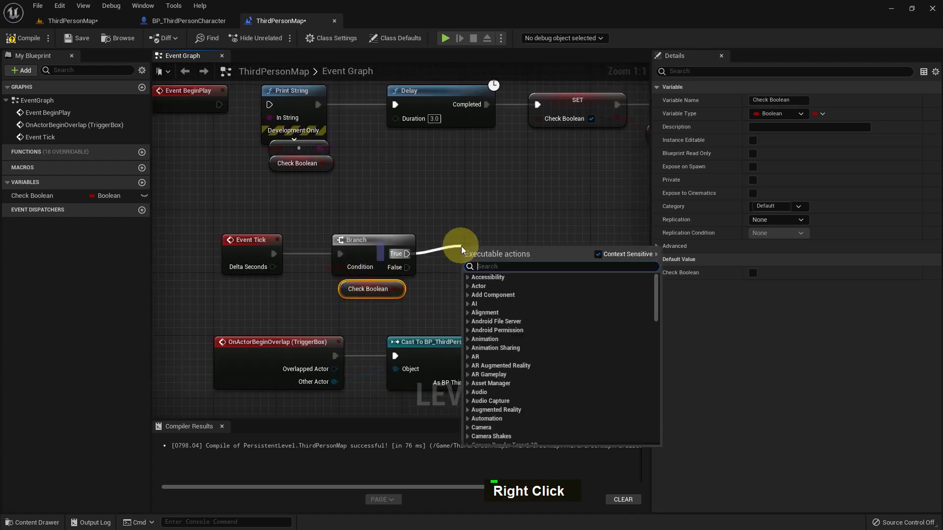
- Print 'You win' on the True path, add a Print String on False, and compile
{"action": "key", "text": "space"}
{"action": "key", "text": "Return"}
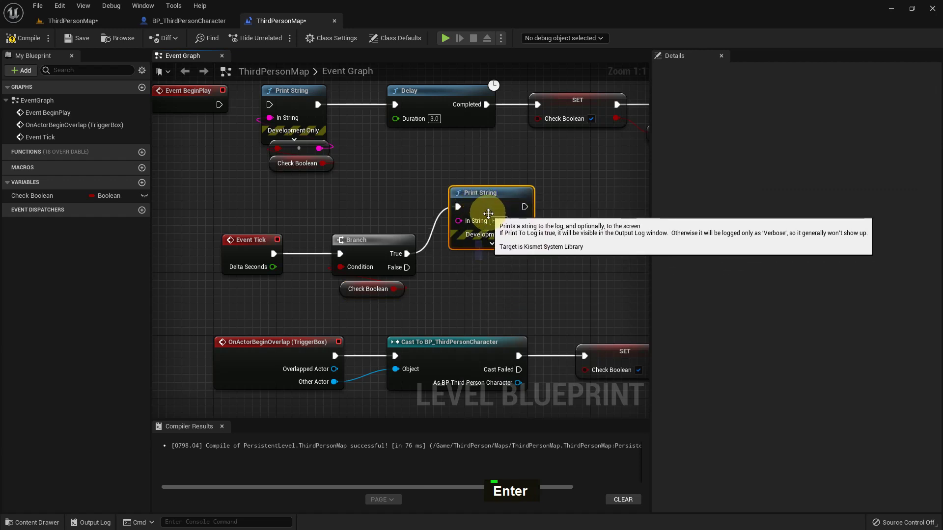
{"action": "key", "text": "space"}
{"action": "key", "text": "Return"}
{"action": "right_click", "coordinate": [446, 281]}
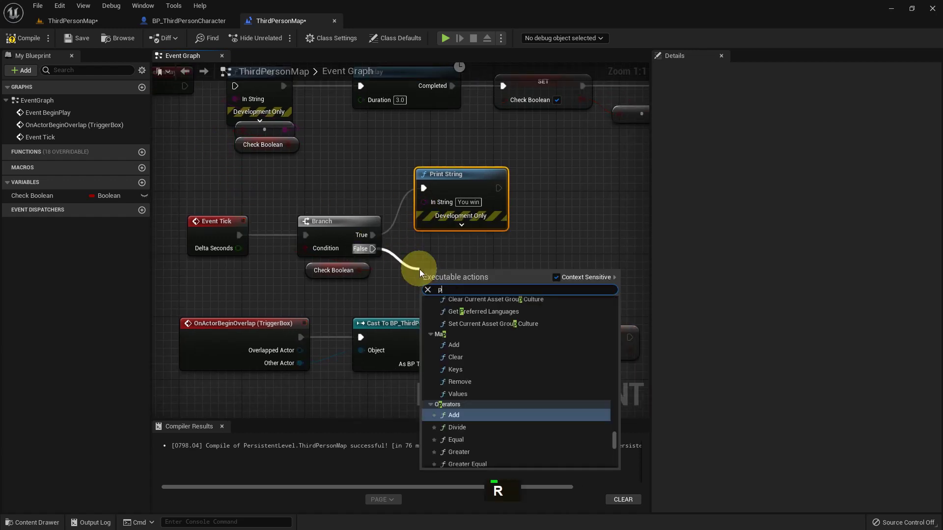
{"action": "key", "text": "Return"}
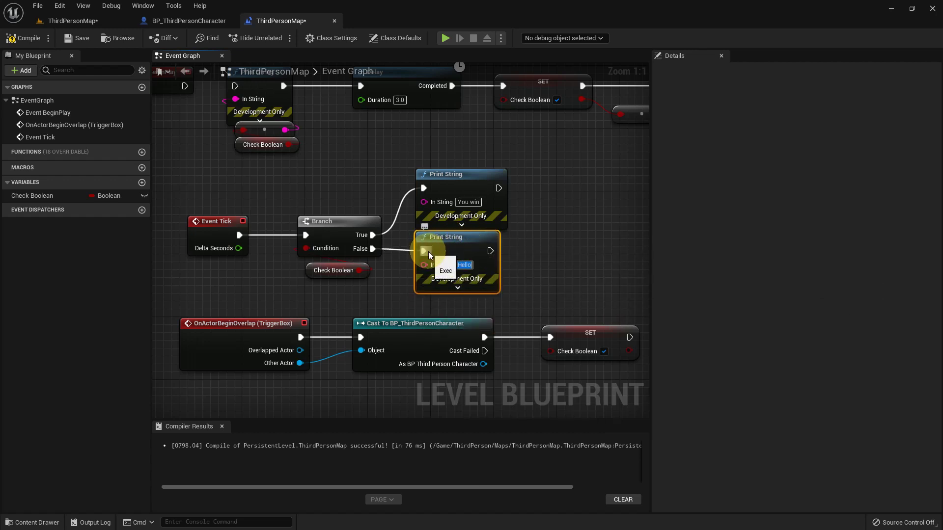
{"action": "left_click", "coordinate": [431, 255]}
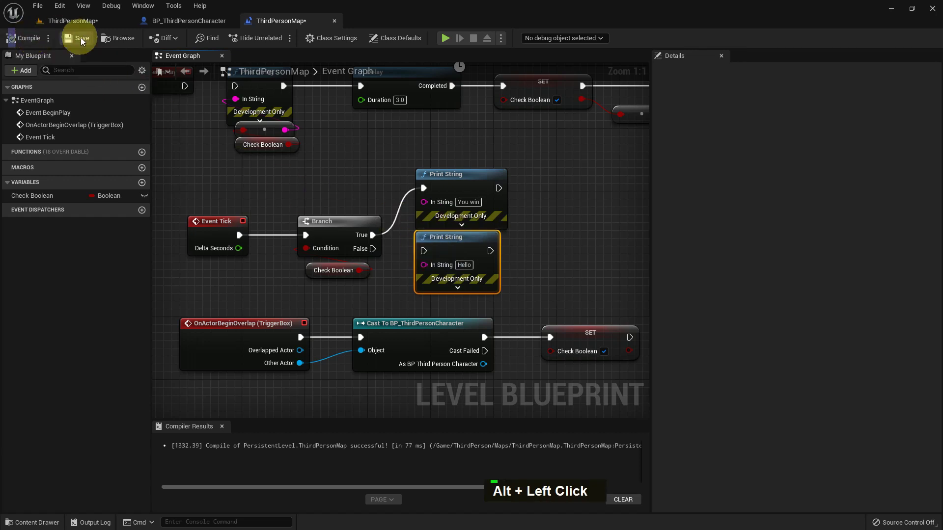
- Play the level and walk the character into the trigger box so 'You win' prints, then return to the editor
{"action": "right_click", "coordinate": [435, 181]}
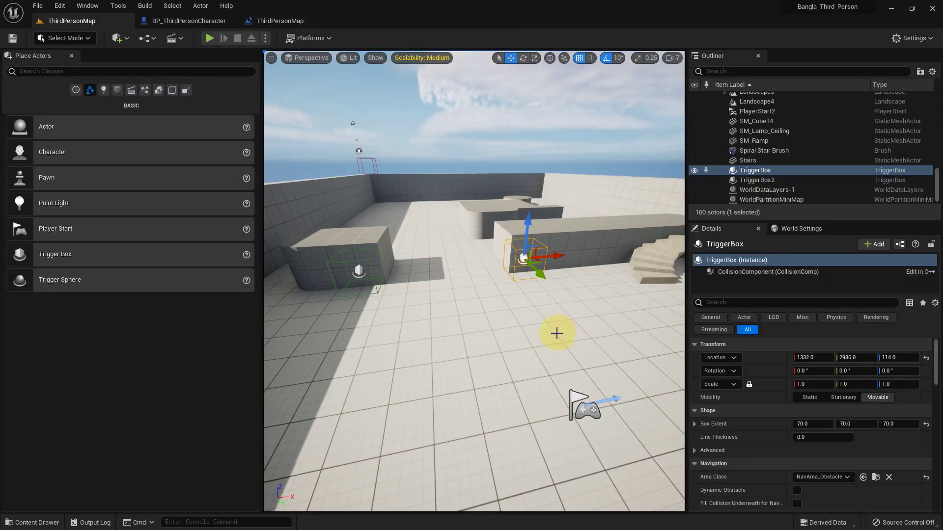
{"action": "key", "text": "F11"}
{"action": "key", "text": "alt+p"}
{"action": "key", "text": "a"}
{"action": "key", "text": "w"}
{"action": "key", "text": "w"}
{"action": "key", "text": "w"}
{"action": "key", "text": "w"}
{"action": "key", "text": "a"}
{"action": "key", "text": "d"}
{"action": "key", "text": "d"}
{"action": "key", "text": "d"}
{"action": "key", "text": "w"}
{"action": "key", "text": "d"}
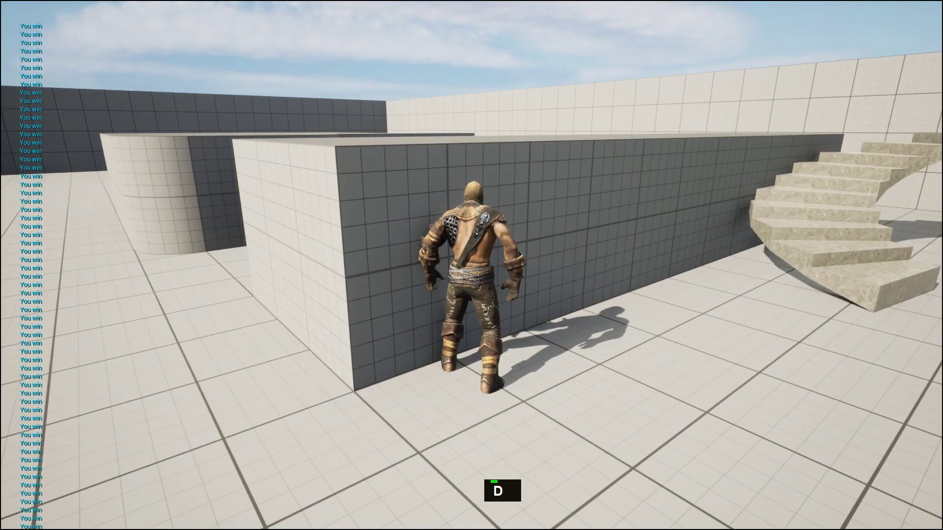
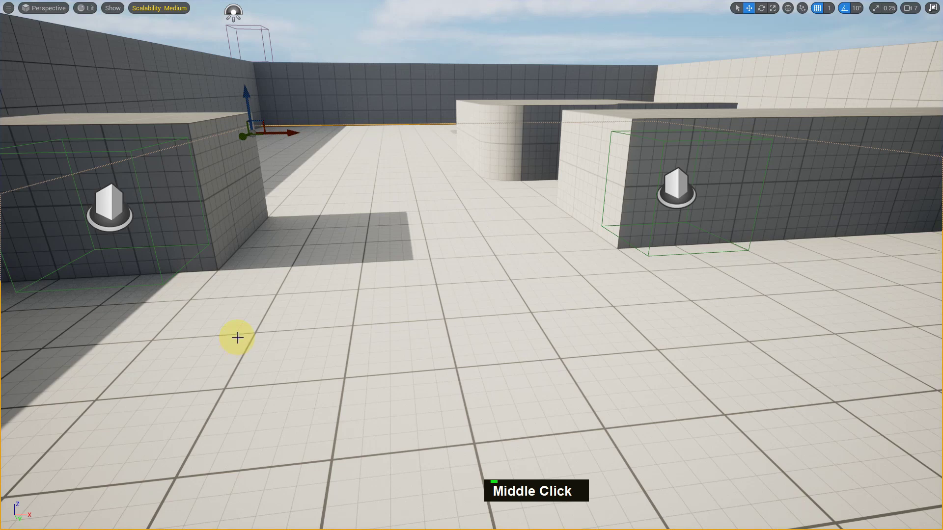
{"action": "key", "text": "F11"}
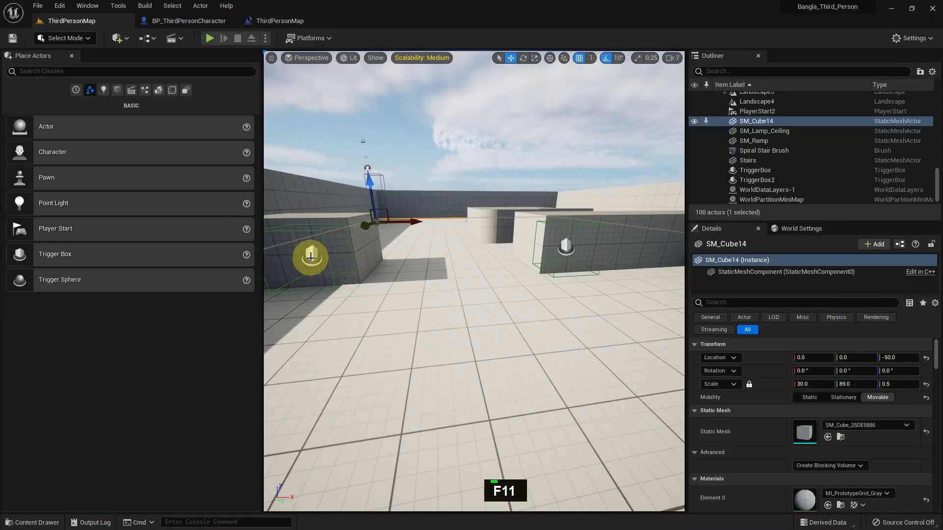
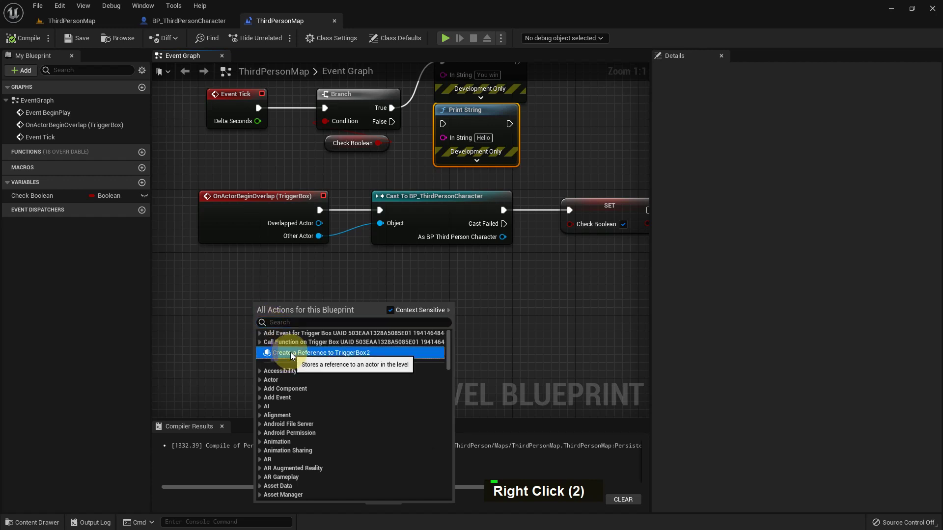
- Add On Actor Begin Overlap for TriggerBox2 and cast its Other Actor to BP_ThirdPersonCharacter
{"action": "key", "text": "Delete"}
{"action": "right_click", "coordinate": [309, 337]}
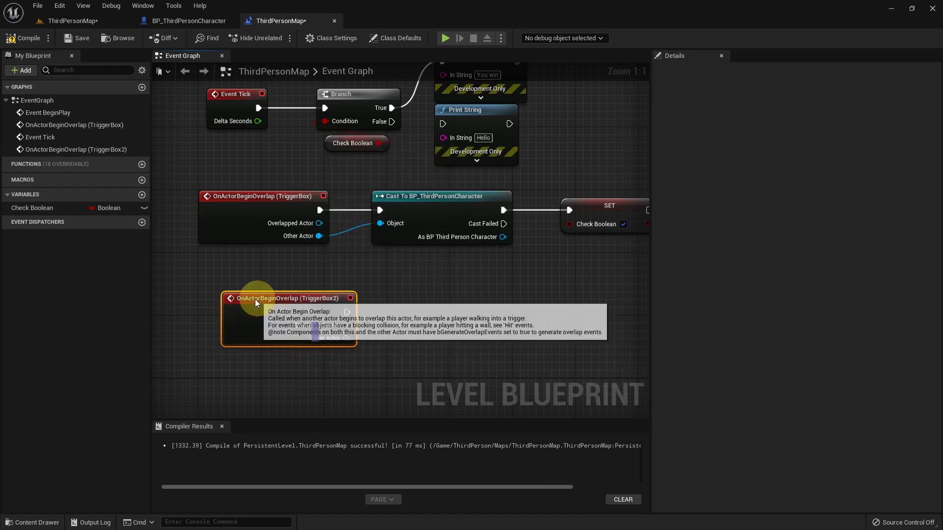
{"action": "right_click", "coordinate": [406, 314]}
{"action": "right_click", "coordinate": [373, 192]}
{"action": "key", "text": "ctrl+c"}
{"action": "key", "text": "ctrl+v"}
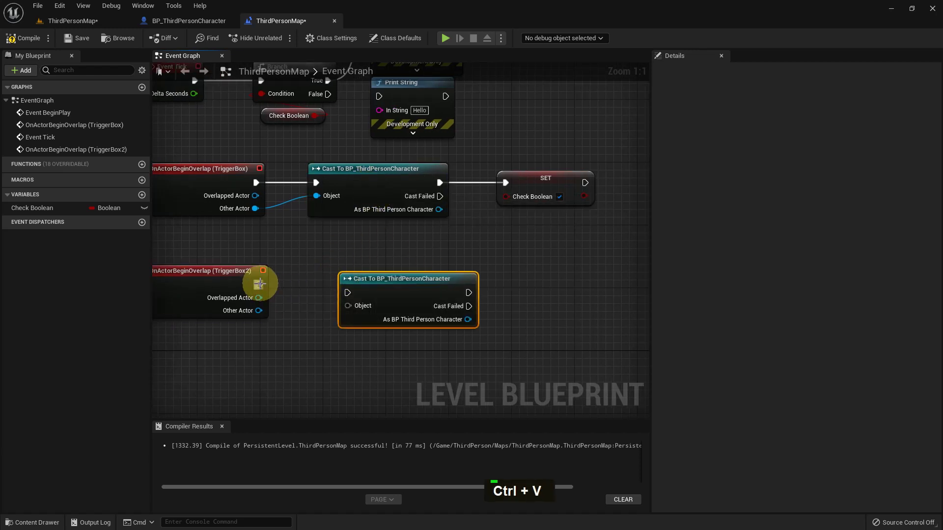
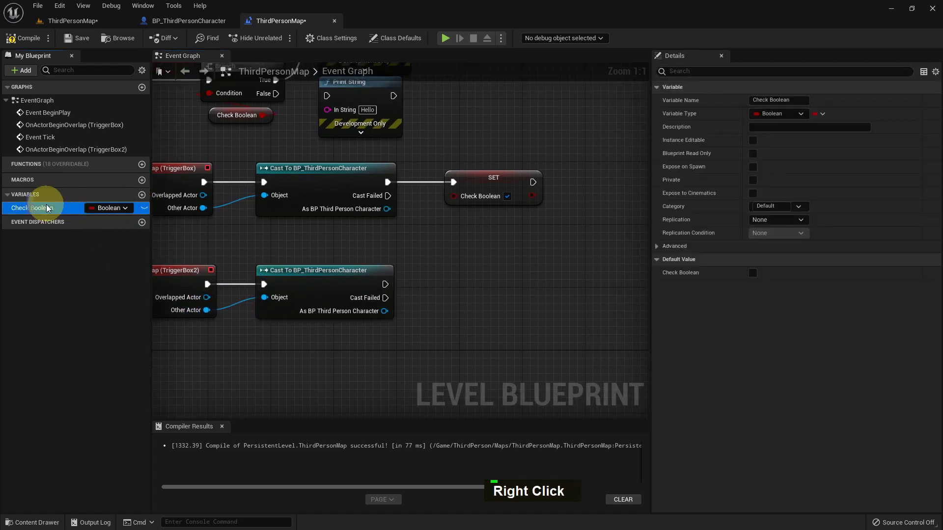
- List all references of the Check Boolean variable
{"action": "right_click", "coordinate": [49, 207]}
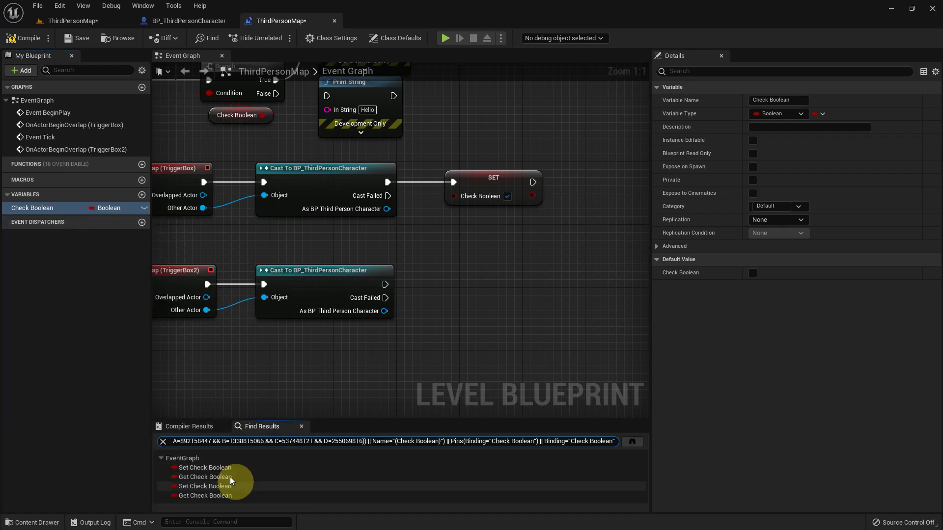
- Duplicate the Check Boolean variable as a second Boolean named Check Boolean_2
{"action": "right_click", "coordinate": [448, 249]}
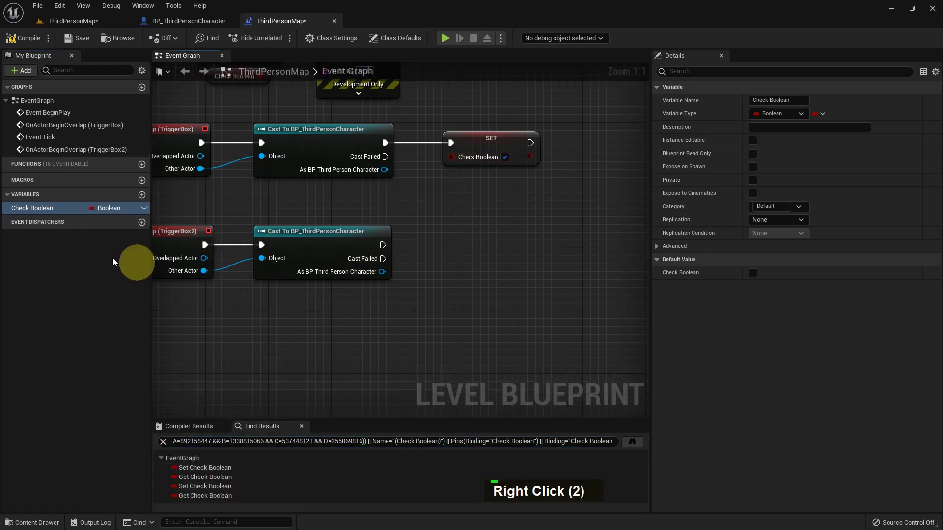
{"action": "right_click", "coordinate": [38, 208]}
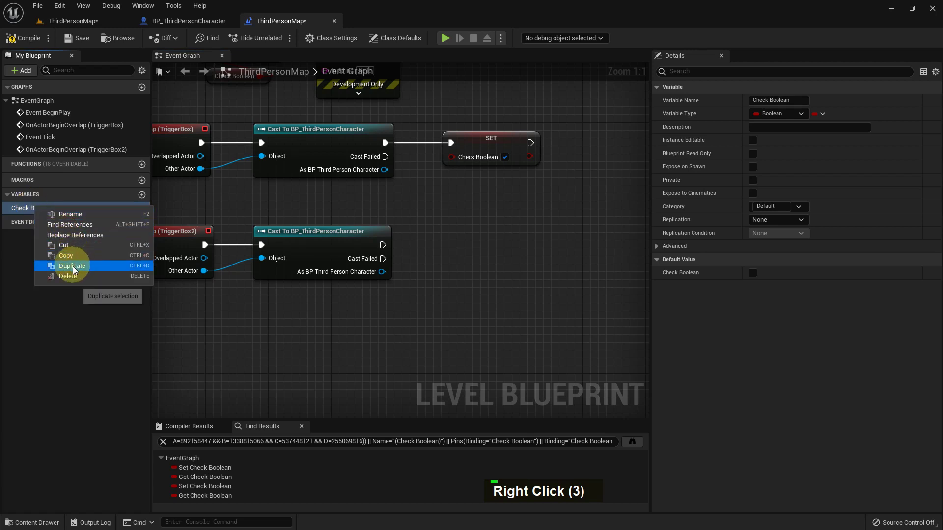
{"action": "key", "text": "Right"}
{"action": "key", "text": "BackSpace"}
{"action": "key", "text": "2"}
{"action": "key", "text": "Return"}
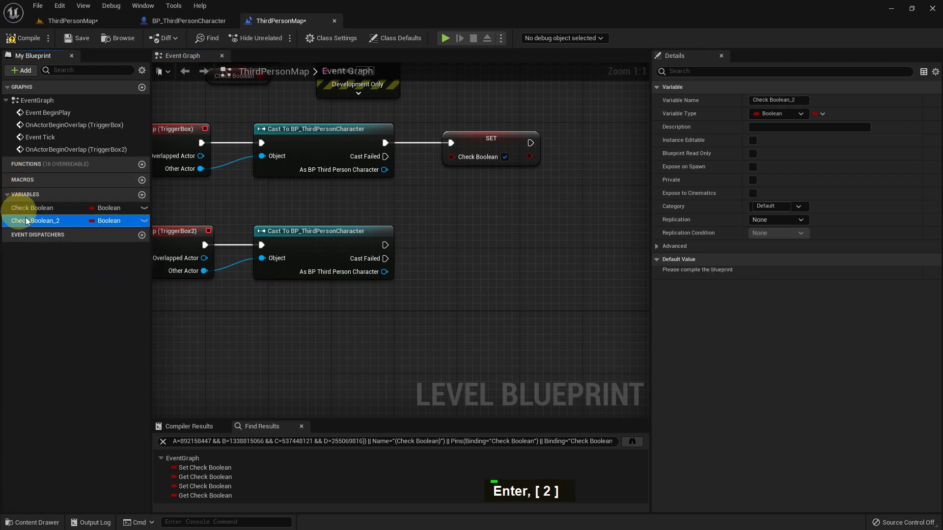
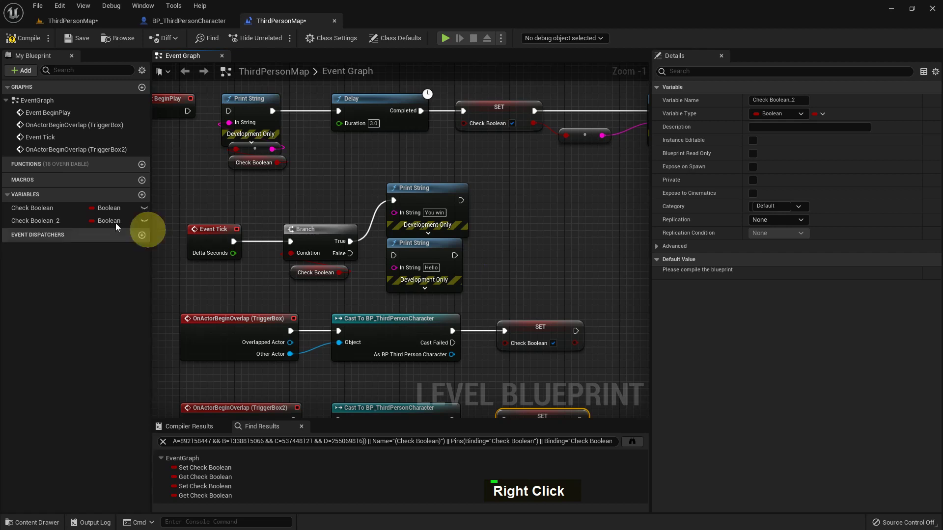
- Place Check Boolean and Check Boolean 2 getters by the Event Tick branch and add an AND Boolean node
{"action": "double_click", "coordinate": [77, 39]}
{"action": "right_click", "coordinate": [401, 273]}
{"action": "scroll", "scroll_direction": "up", "scroll_amount": 3}
{"action": "scroll", "scroll_direction": "up", "scroll_amount": 3}
{"action": "double_click", "coordinate": [62, 228]}
{"action": "scroll", "scroll_direction": "up", "scroll_amount": 3}
{"action": "scroll", "scroll_direction": "up", "scroll_amount": 3}
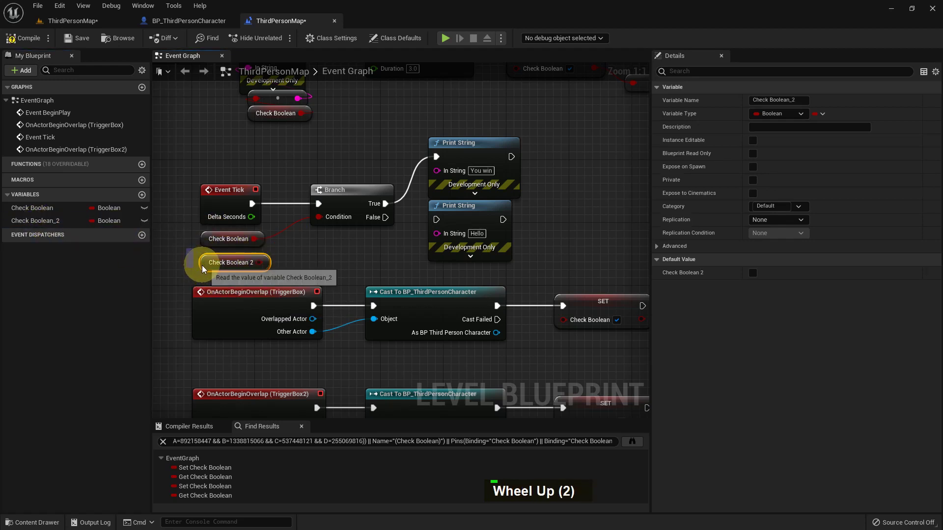
{"action": "type", "text": "N, A"}
{"action": "key", "text": "Return"}
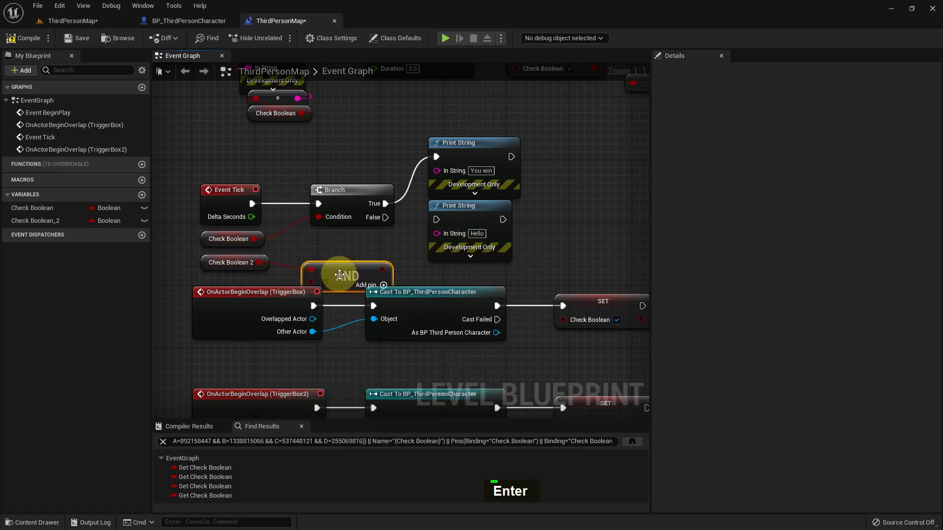
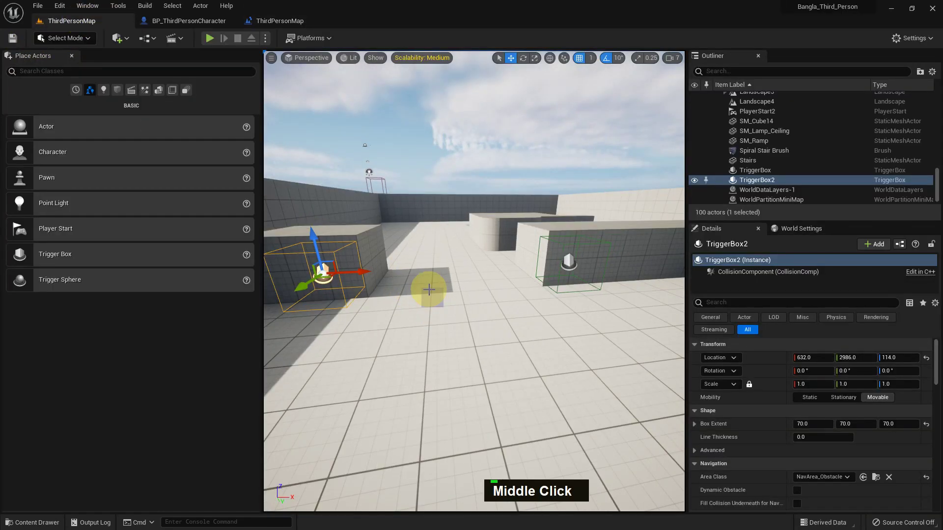
- Play the level and walk the character into the trigger boxes so 'You win' prints
{"action": "key", "text": "F11"}
{"action": "key", "text": "alt+p"}
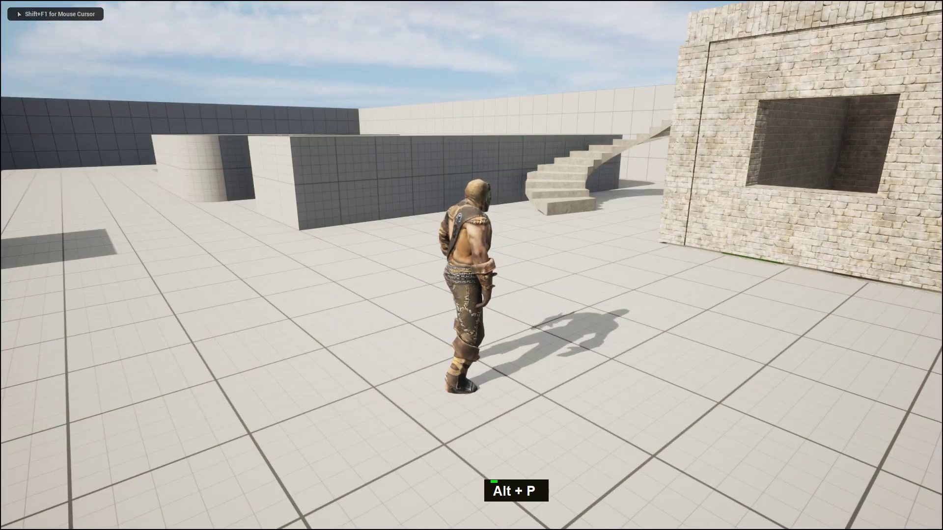
{"action": "key", "text": "w"}
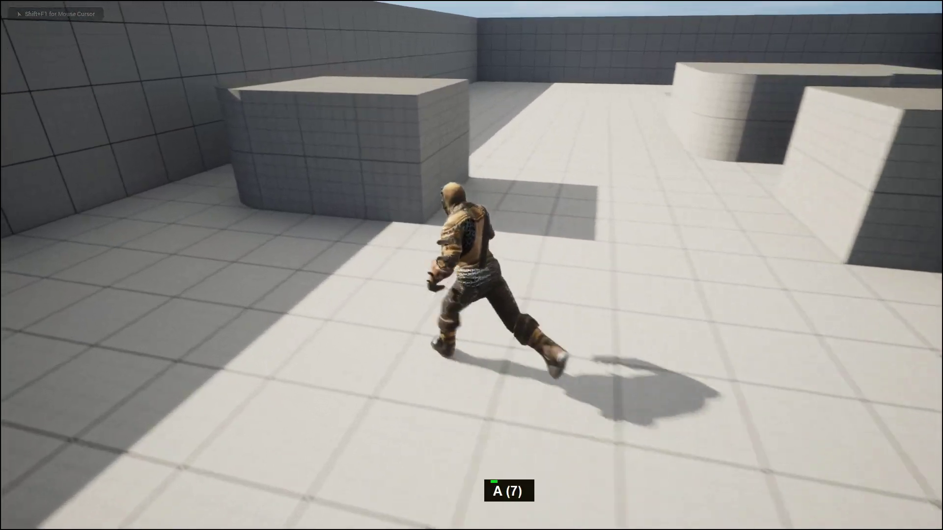
{"action": "key", "text": "a"}
{"action": "key", "text": "w"}
{"action": "key", "text": "d"}
{"action": "key", "text": "d"}
{"action": "key", "text": "d"}
{"action": "key", "text": "w"}
{"action": "key", "text": "w"}
{"action": "key", "text": "w"}
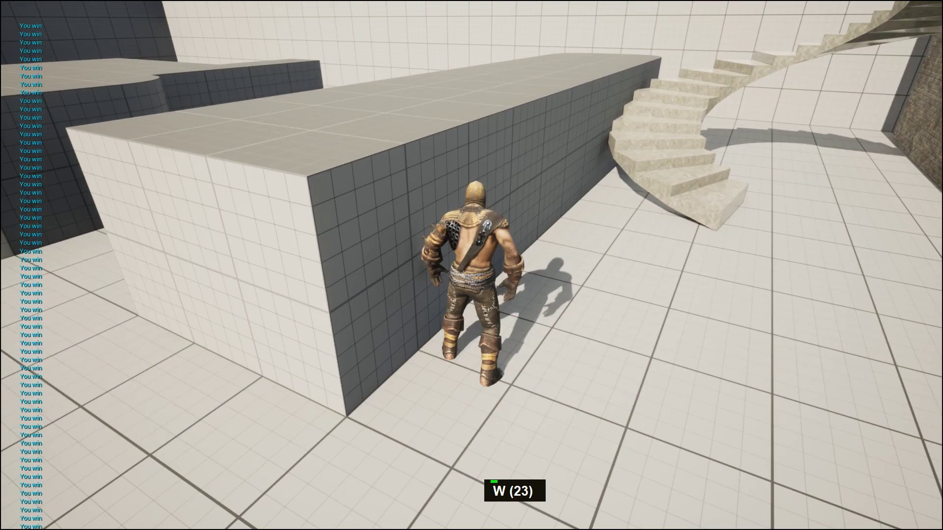
{"action": "key", "text": "s"}
{"action": "key", "text": "Escape"}
- Start another play session and walk the character forward through the level
{"action": "key", "text": "alt+p"}
{"action": "key", "text": "w"}
{"action": "key", "text": "w"}
{"action": "key", "text": "w"}
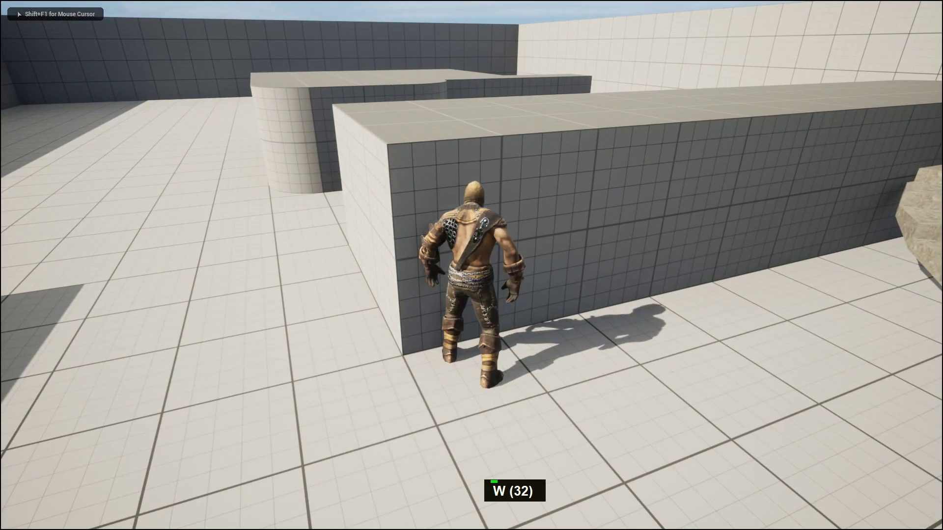
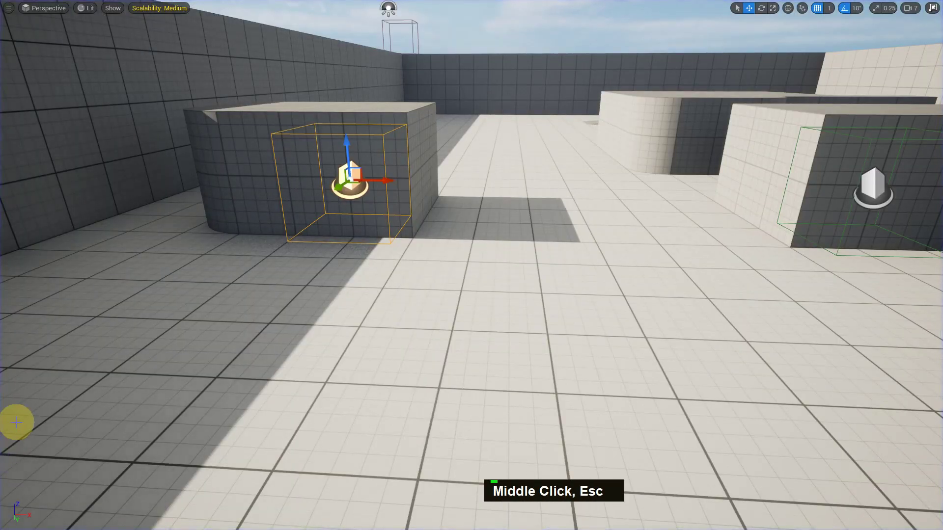
- Replace the AND node with an OR Boolean node and save the map
{"action": "key", "text": "F11"}
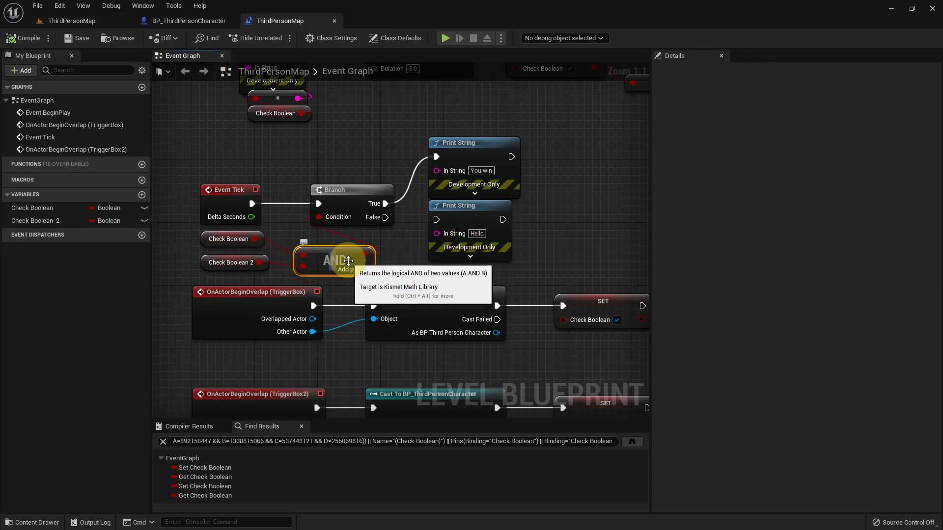
{"action": "key", "text": "Delete"}
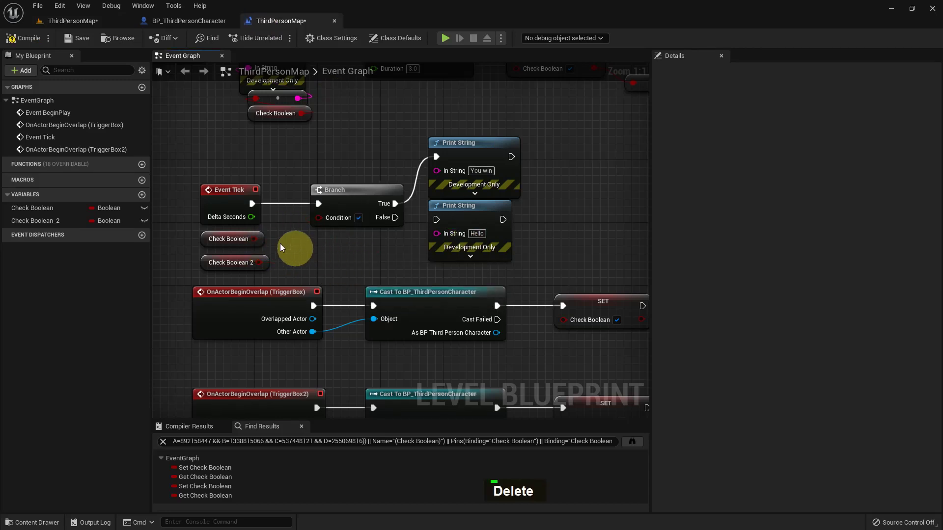
{"action": "type", "text": "R, O"}
{"action": "key", "text": "Return"}
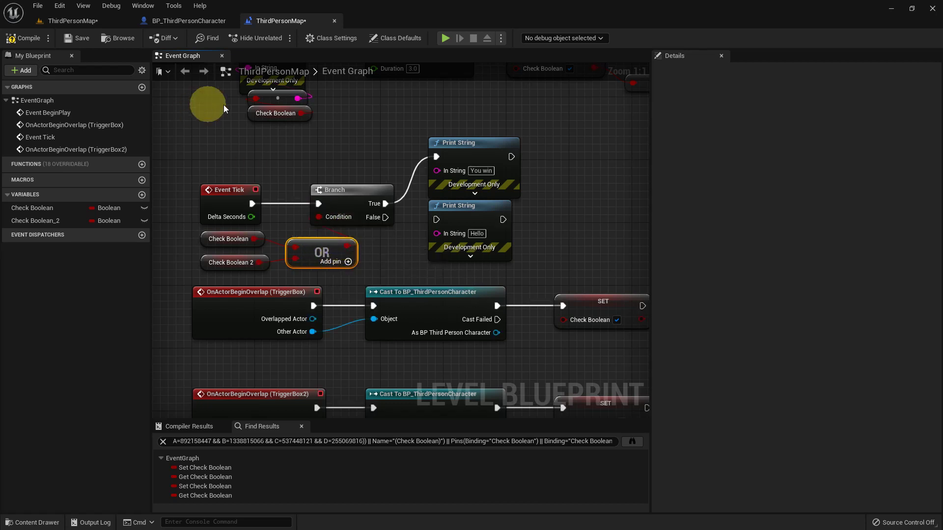
{"action": "double_click", "coordinate": [29, 36]}
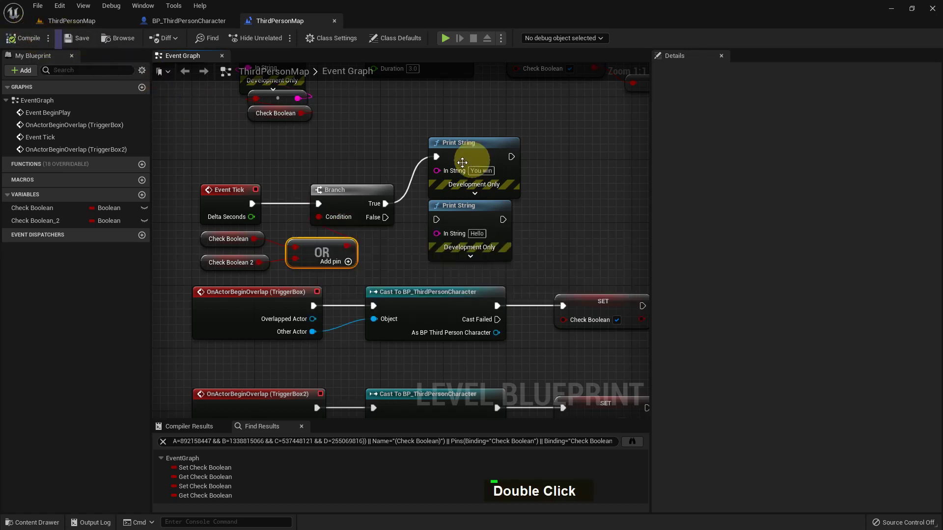
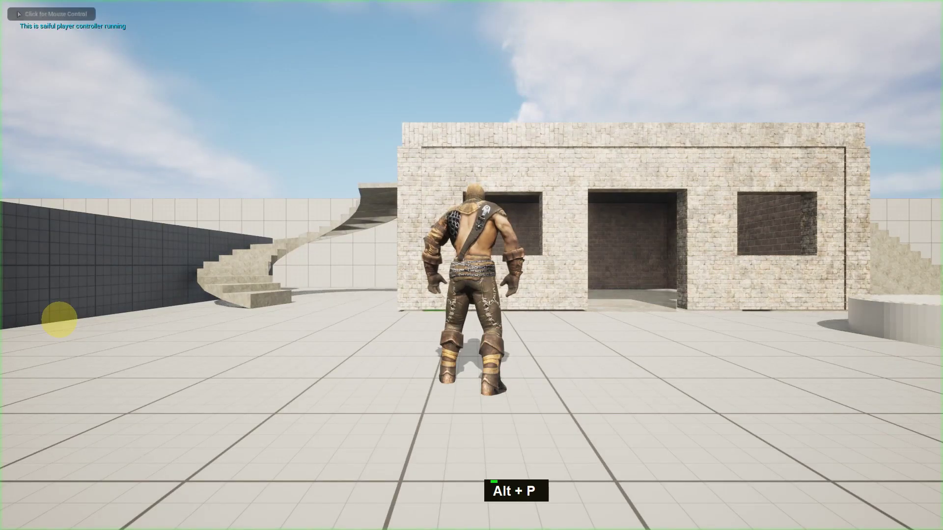
- Play-test the level, walking the character into a trigger box so 'You win' prints again
{"action": "key", "text": "a"}
{"action": "key", "text": "a"}
{"action": "key", "text": "d"}
{"action": "key", "text": "d"}
{"action": "key", "text": "d"}
{"action": "key", "text": "d"}
{"action": "key", "text": "Escape"}
{"action": "key", "text": "alt+F9"}
{"action": "scroll", "scroll_direction": "down", "scroll_amount": 3}
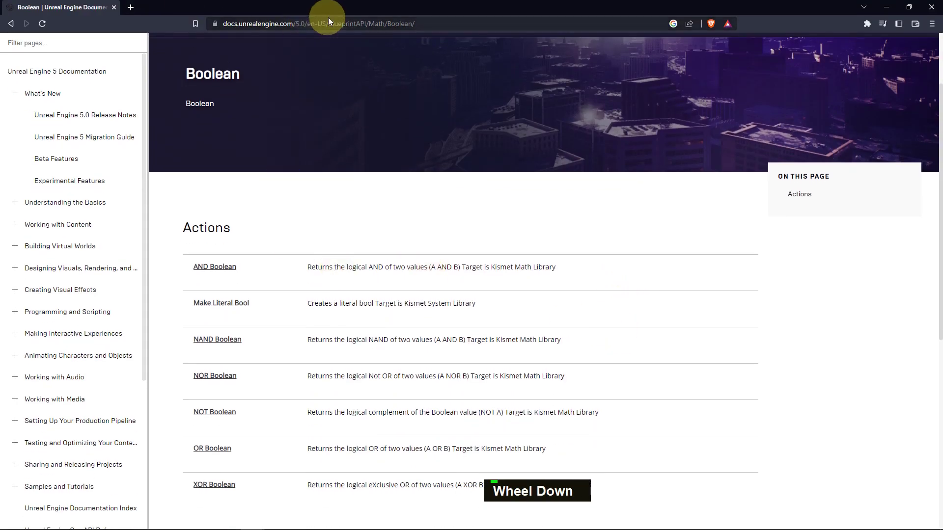
{"action": "scroll", "scroll_direction": "down", "scroll_amount": 3}
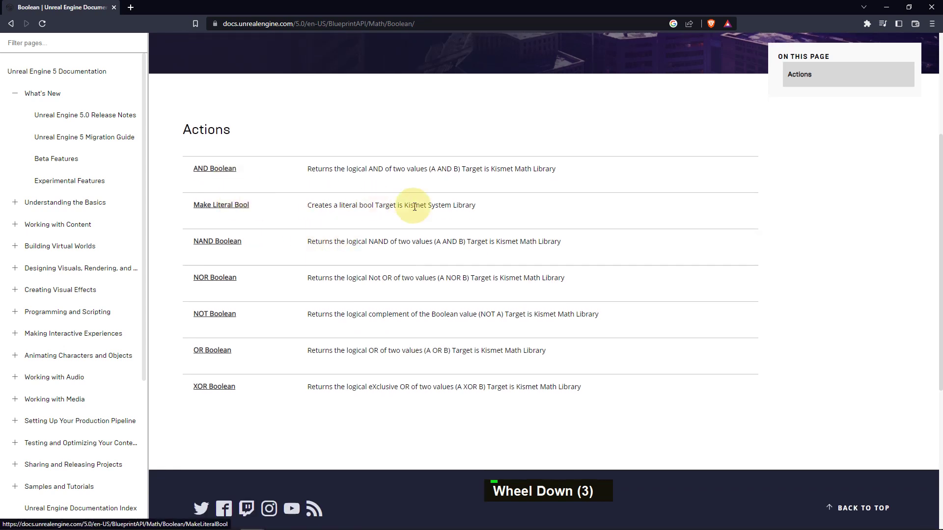